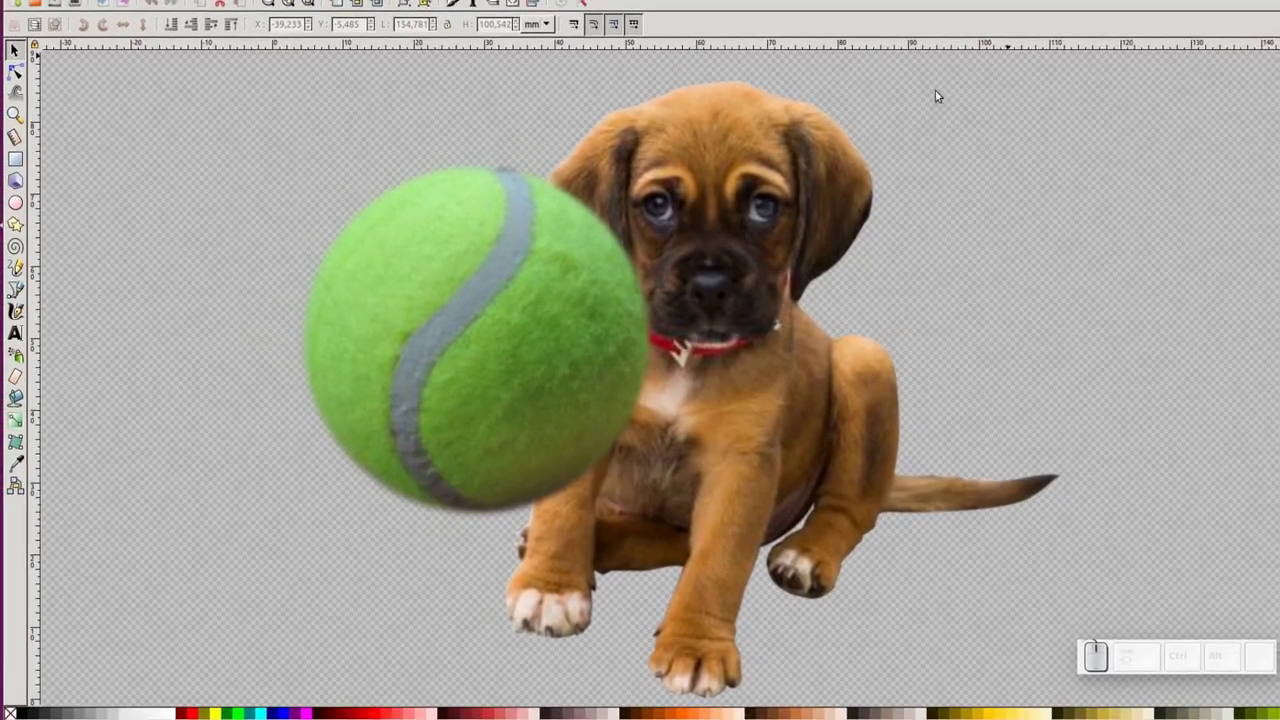
Select and then deselect the masked ball group, scrolling the canvas to review it.
left_click(440, 376)
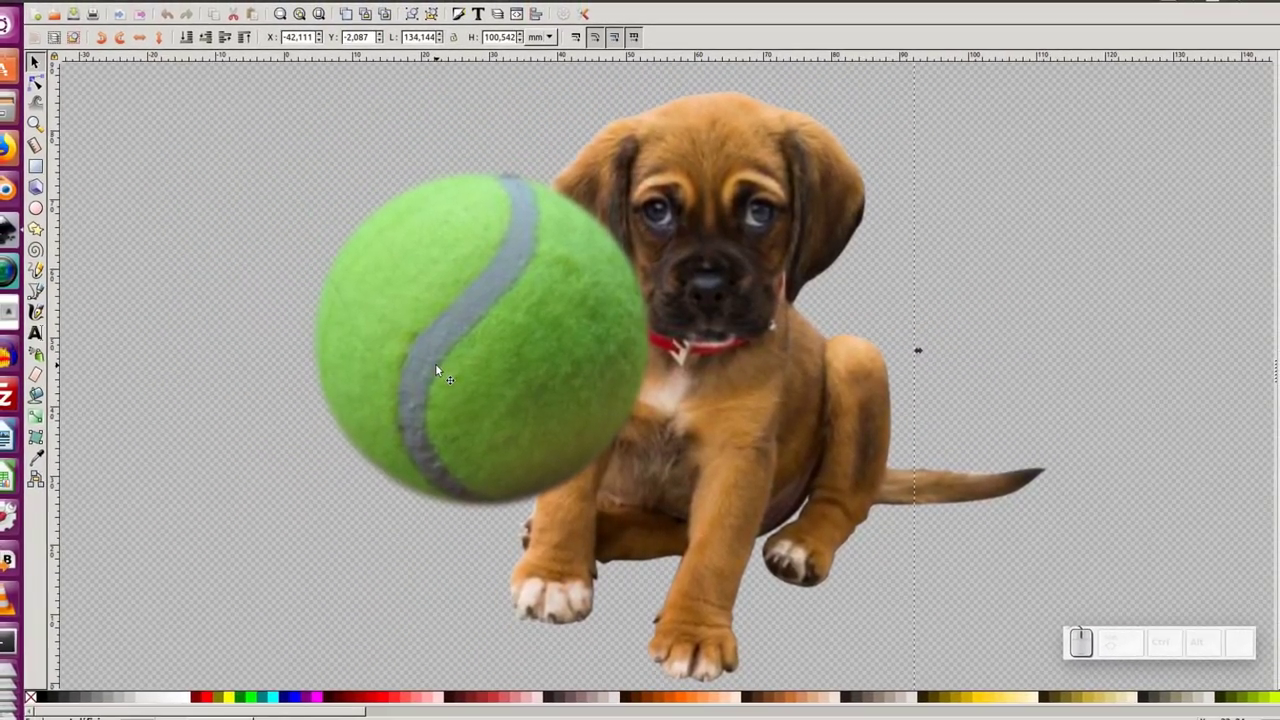
left_click(692, 268)
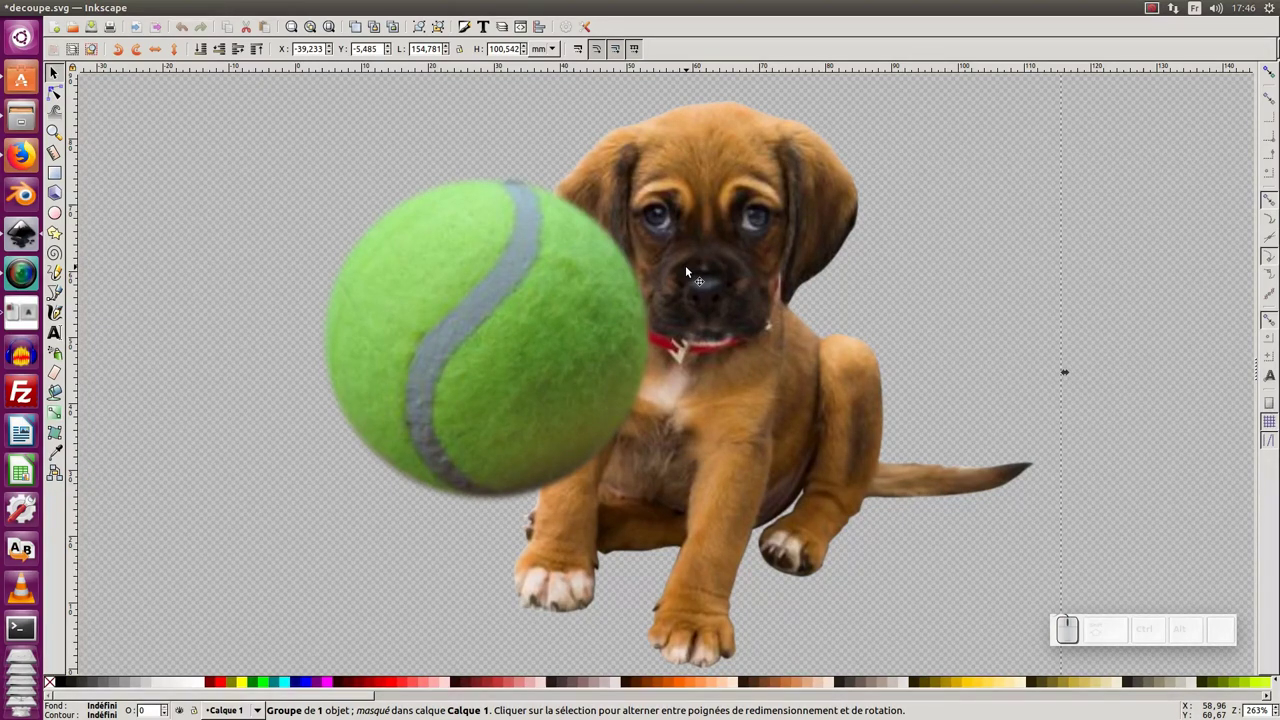
left_click(488, 336)
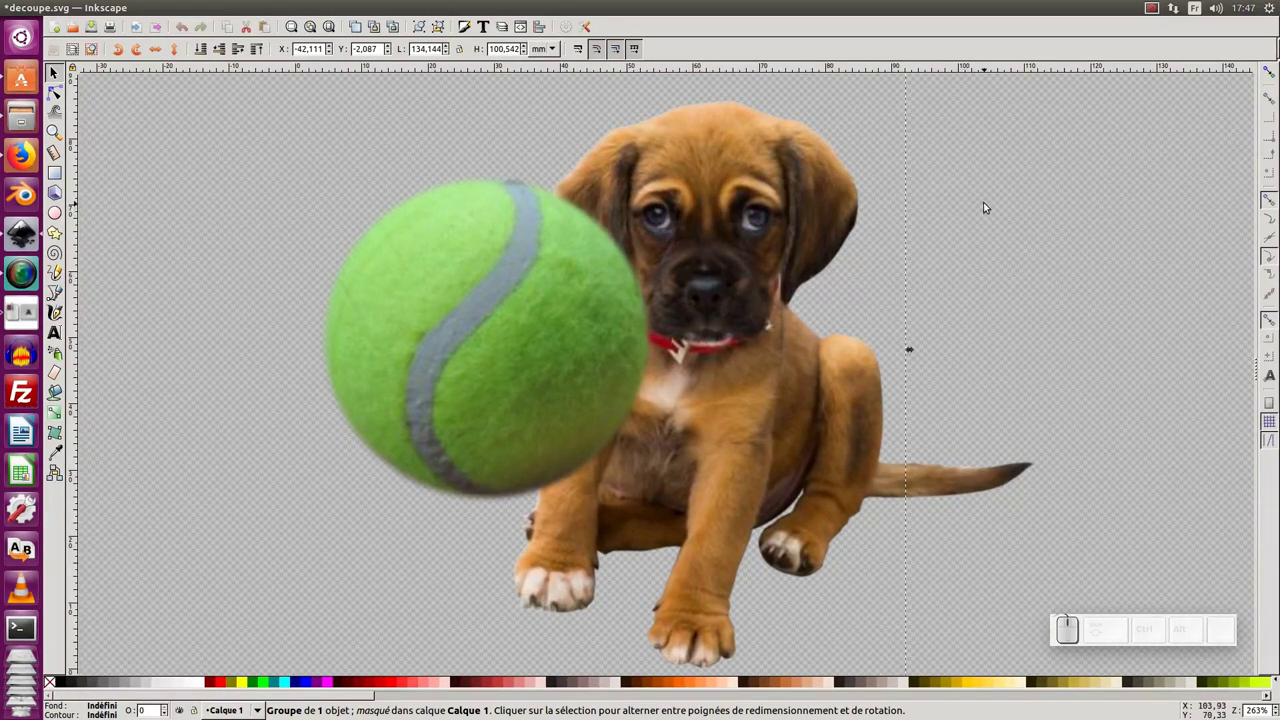
left_click(986, 206)
scroll("up", 3)
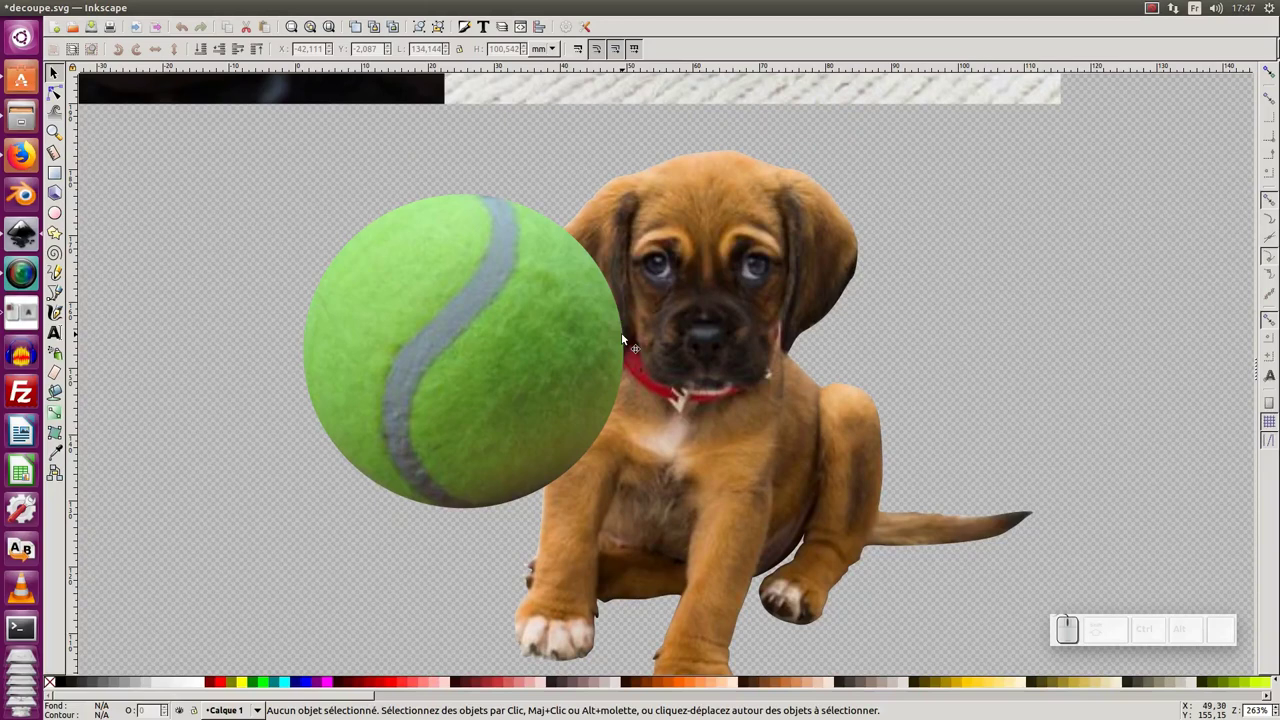
scroll("down", 3)
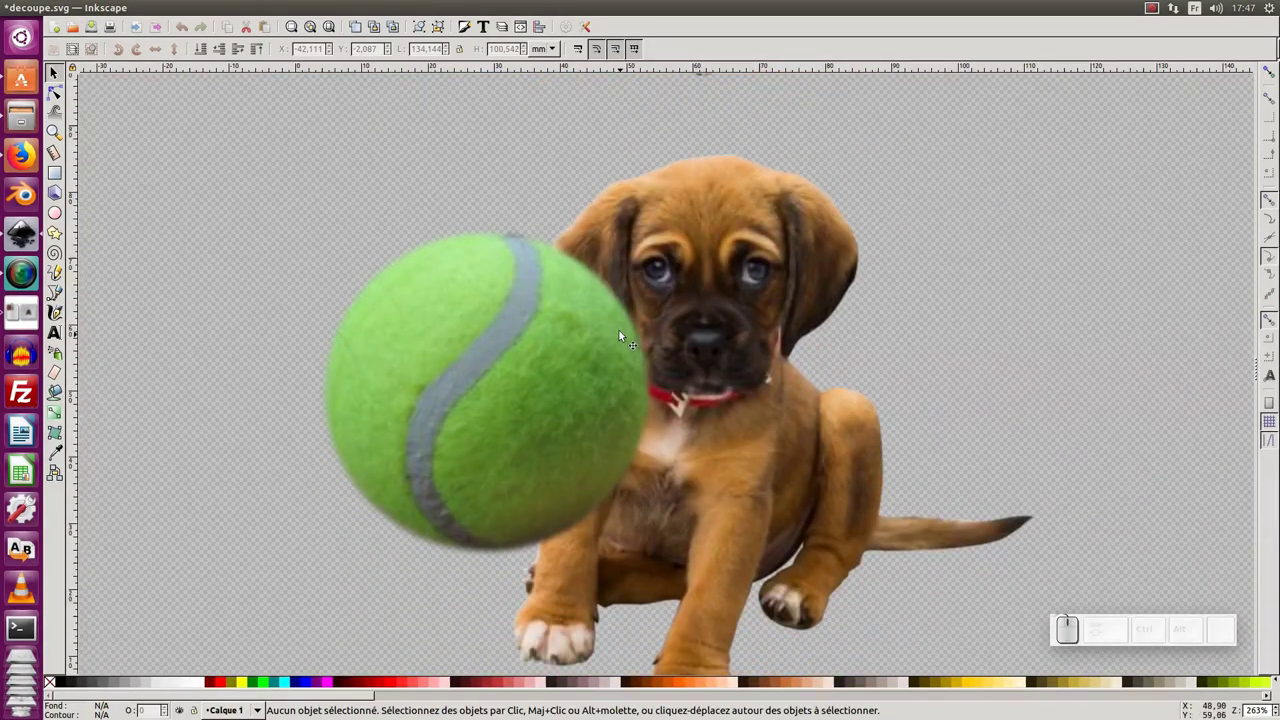
scroll("down", 3)
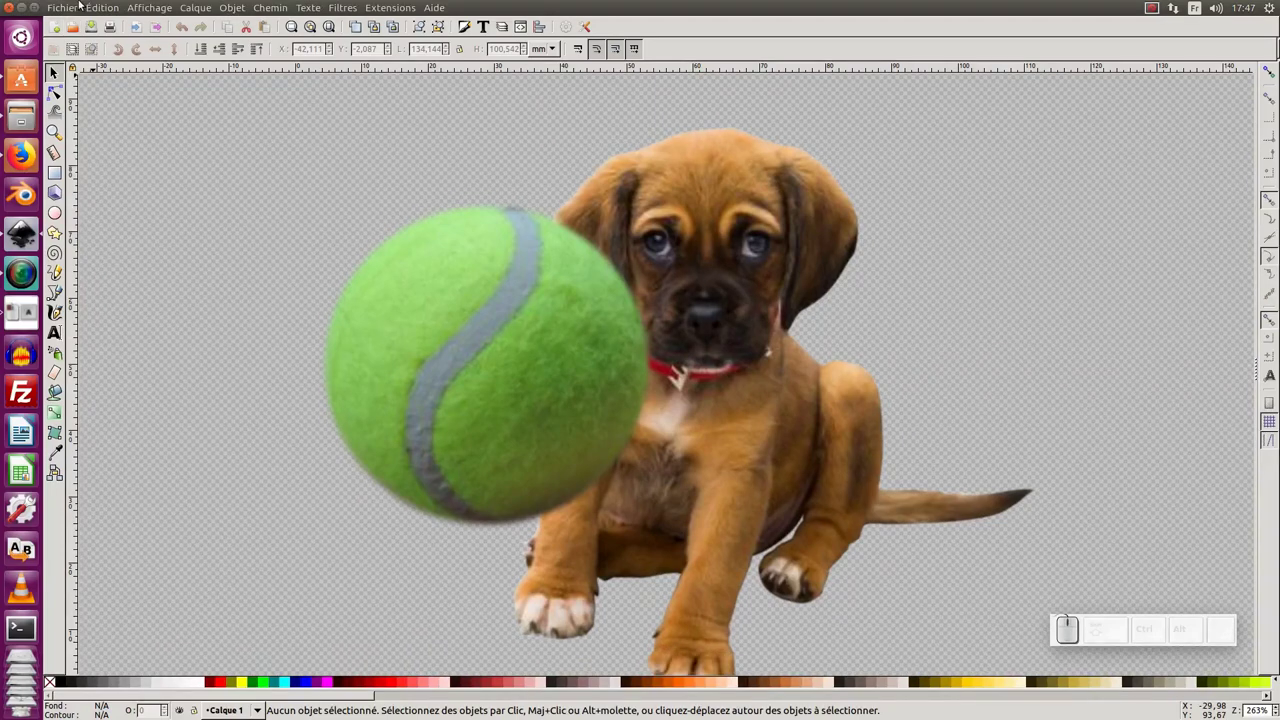
Start a fresh blank document from Fichier > Nouveau.
left_click(69, 5)
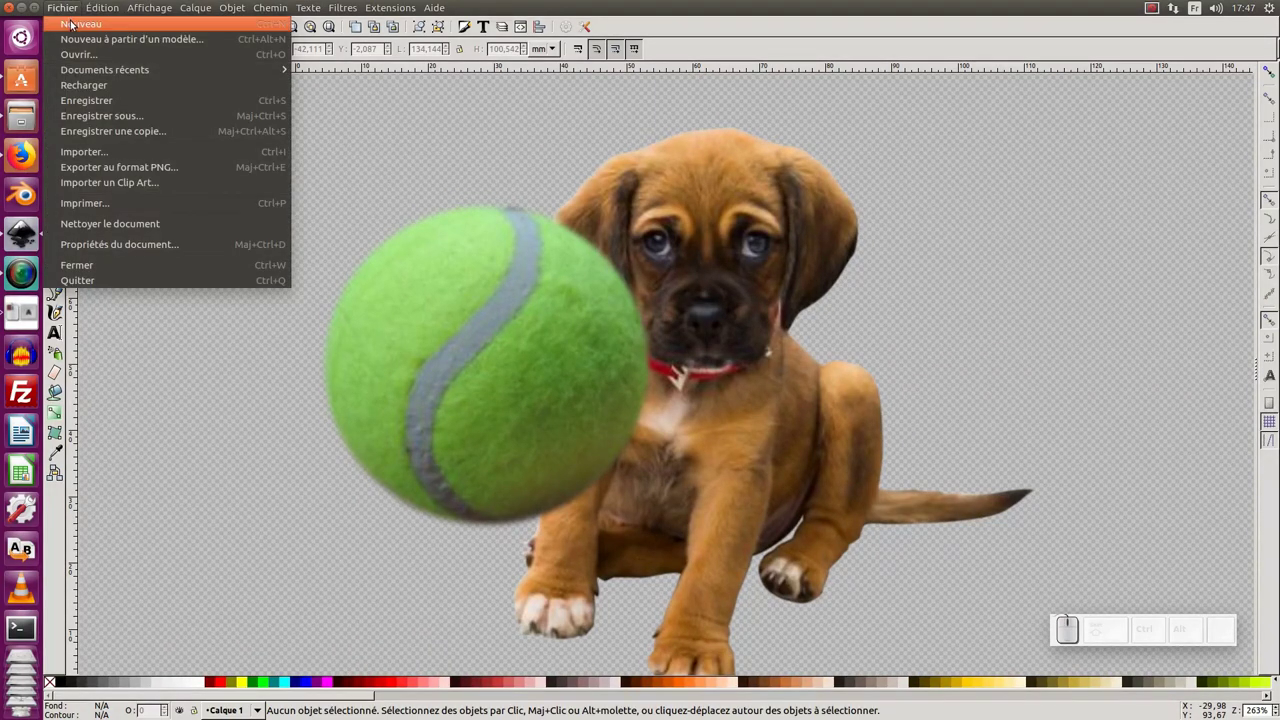
left_click(74, 24)
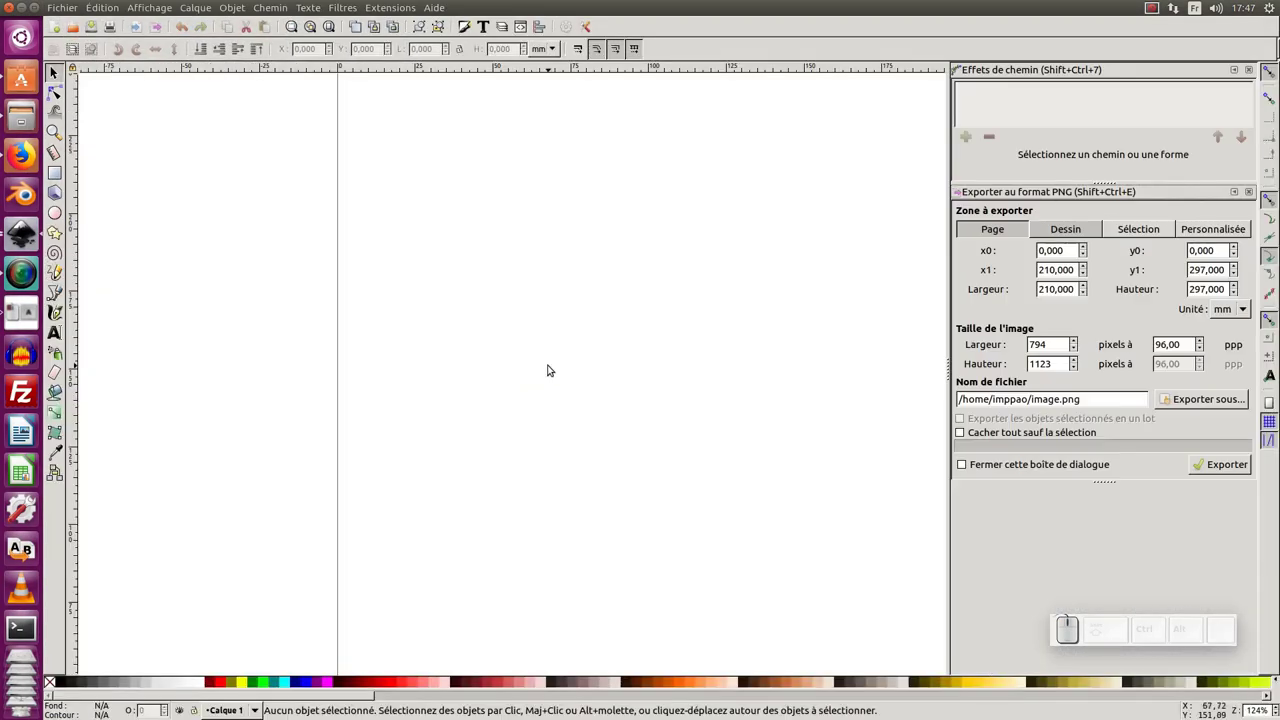
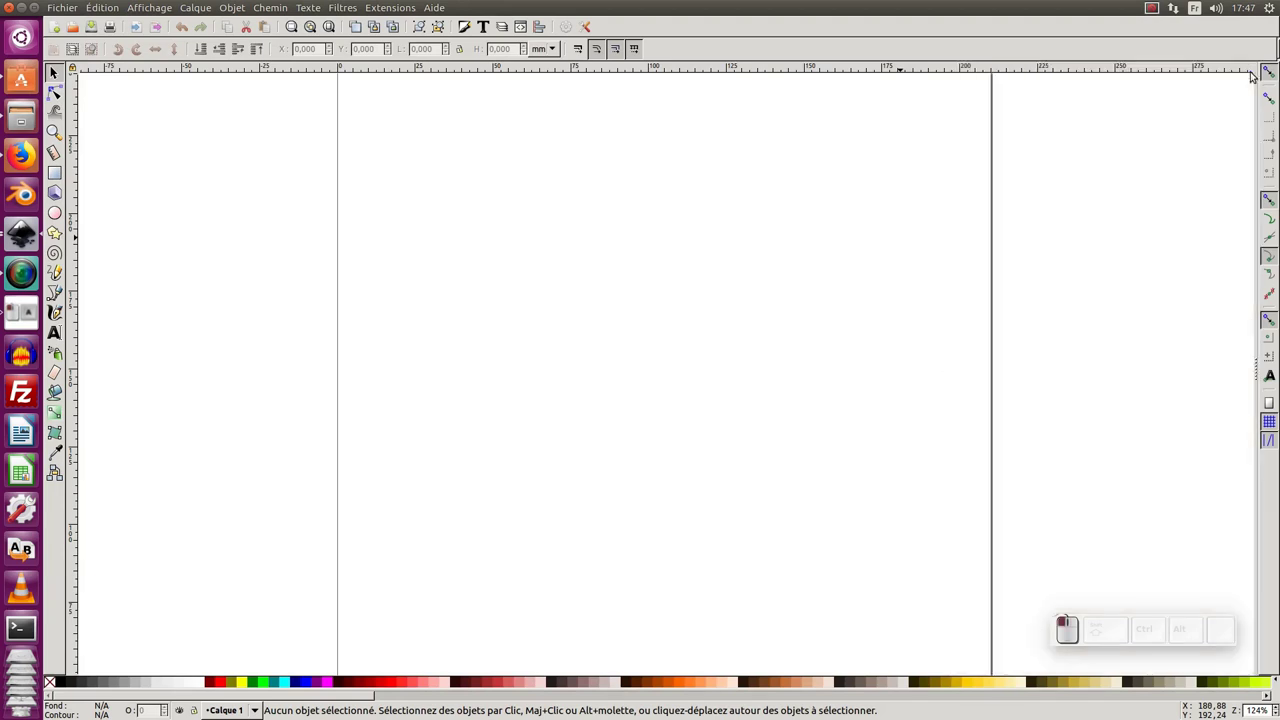
left_click(401, 324)
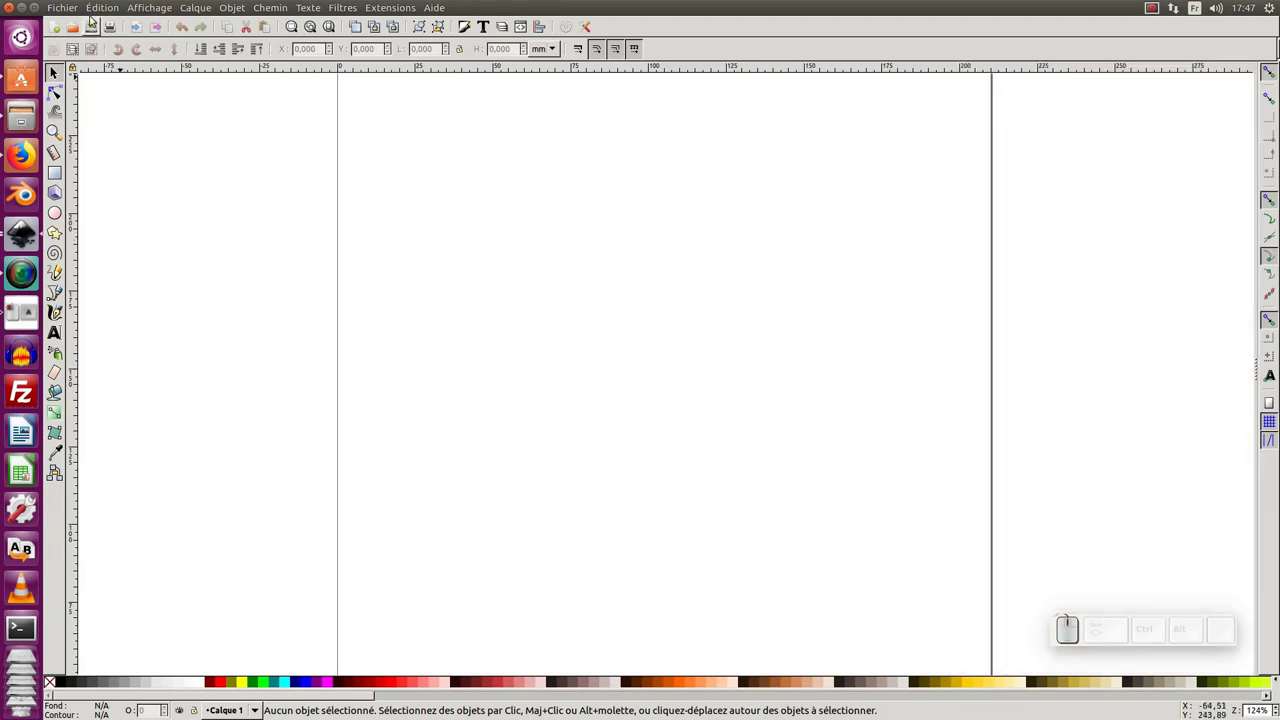
Import the tennis-ball JPEG photo into the new document.
left_click(70, 7)
left_click(96, 151)
left_click(422, 297)
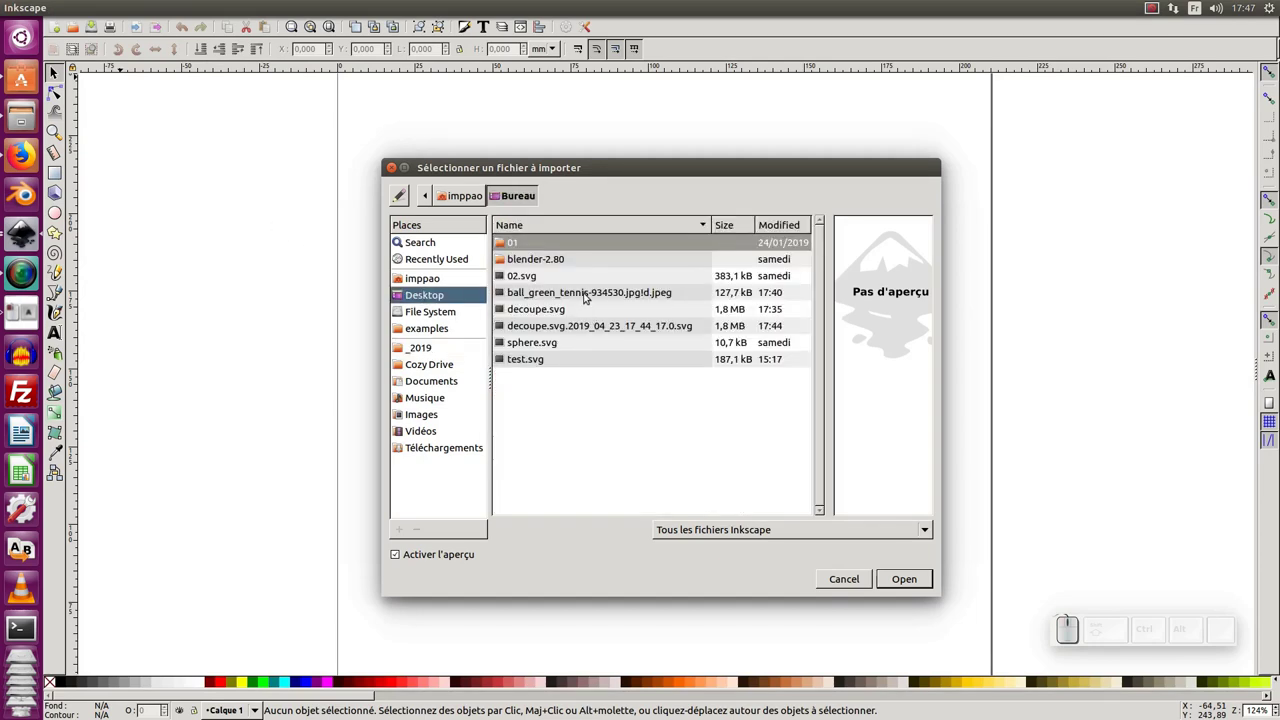
left_click(588, 295)
left_click(902, 581)
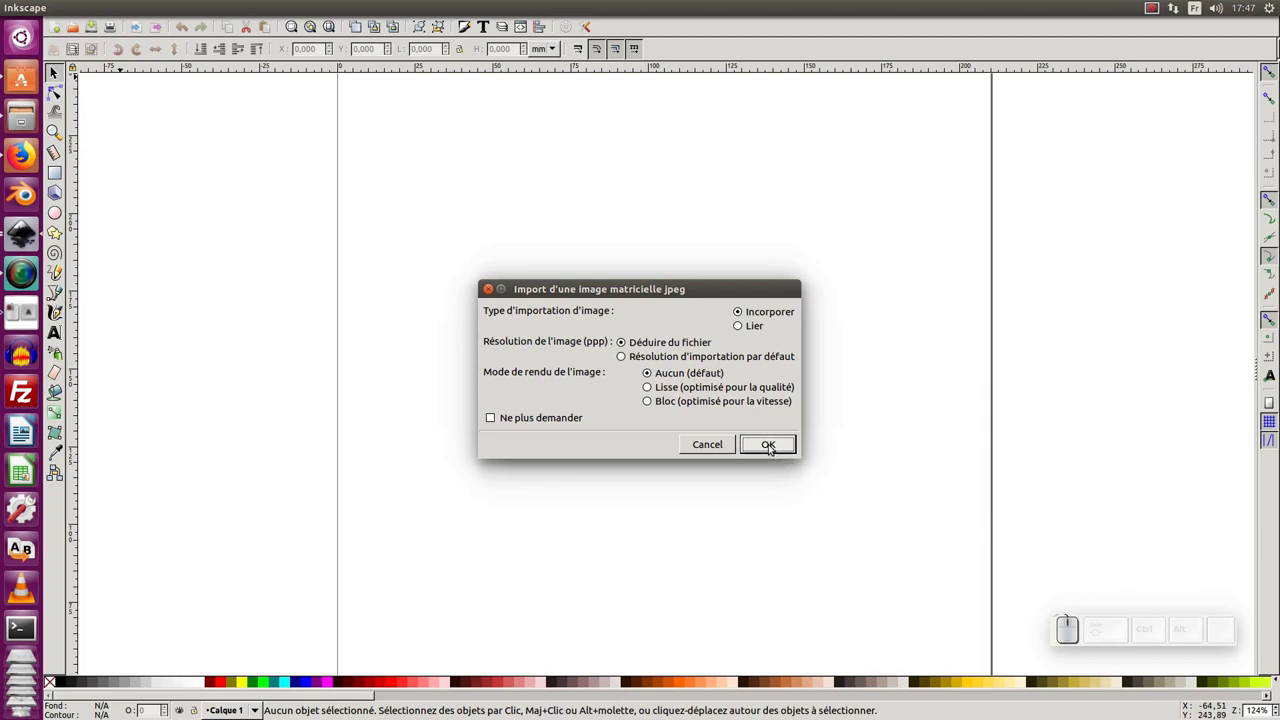
Reposition the imported photo on the page and ready the ellipse tool for the circle.
left_click(776, 454)
left_click_drag(793, 432, 631, 354)
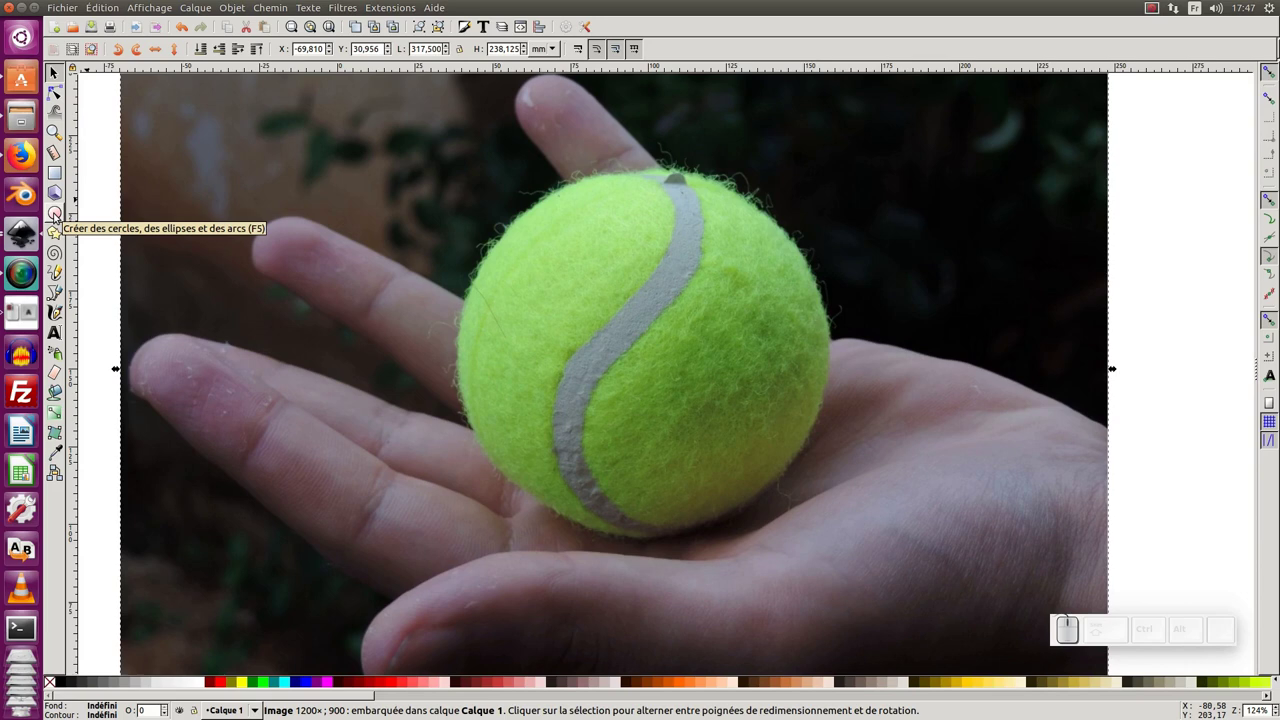
left_click(58, 216)
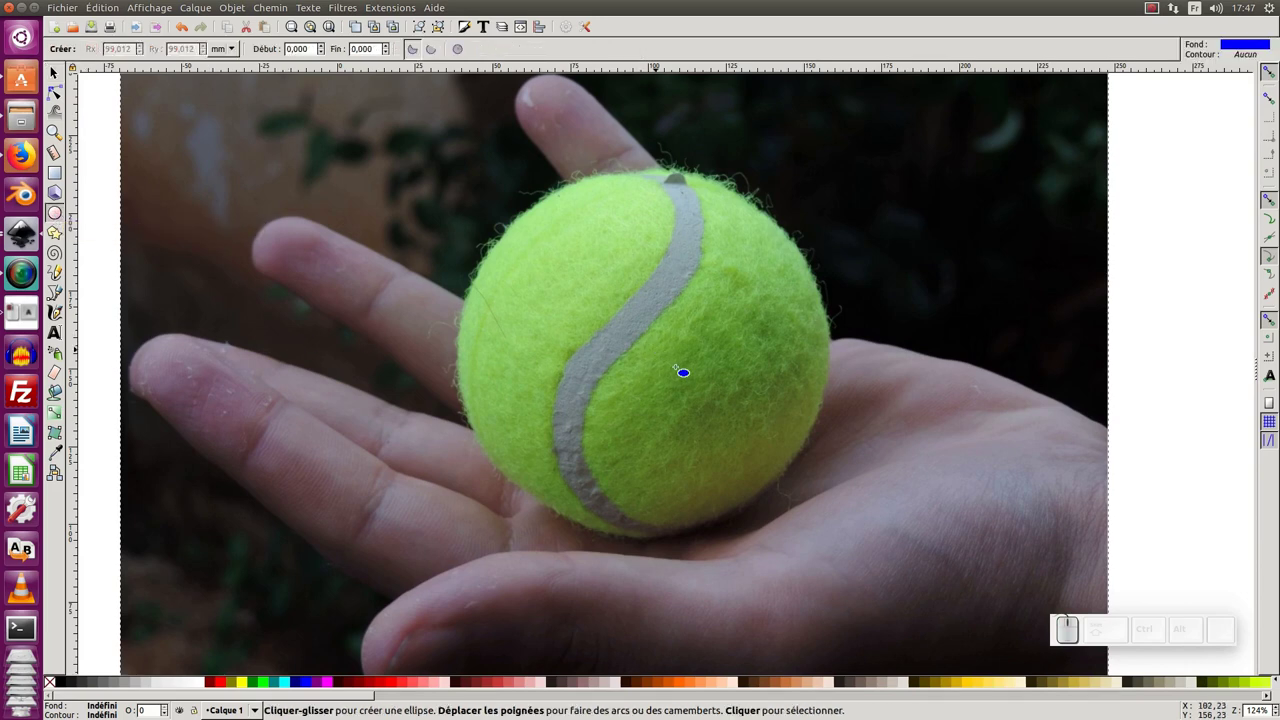
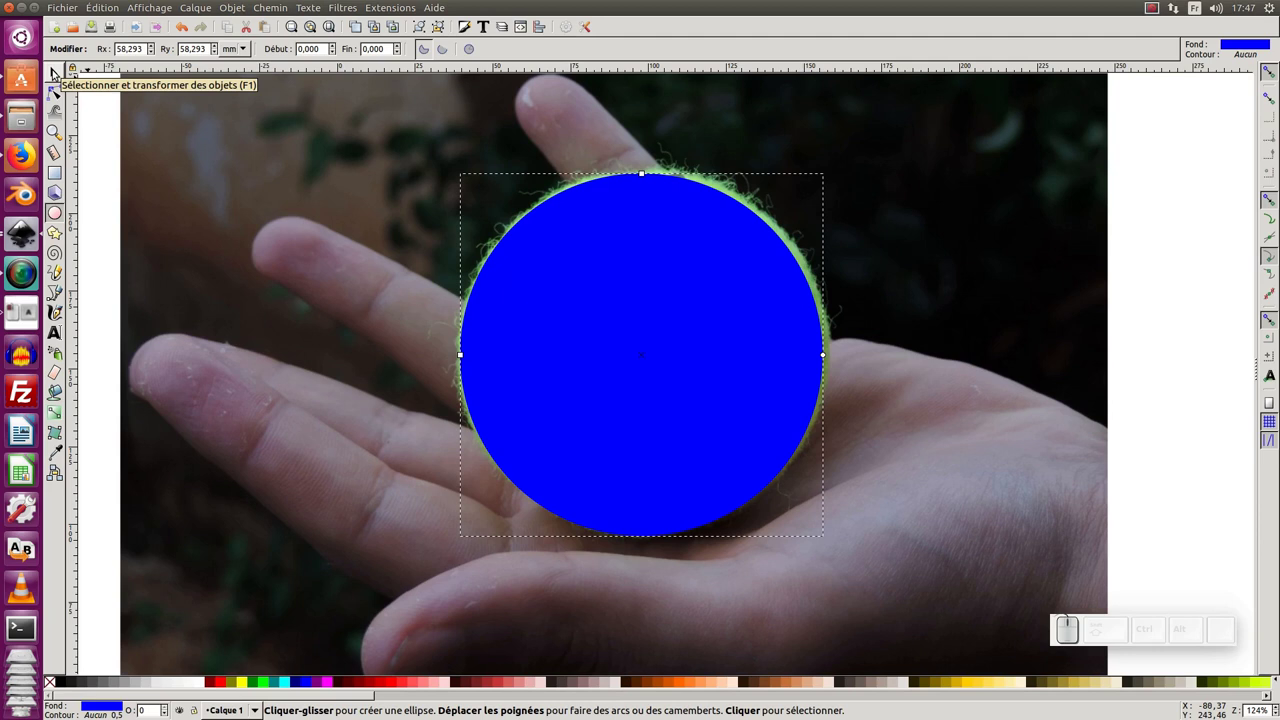
Nudge and resize the blue circle to line up with the ball's outline.
left_click(57, 73)
left_click_drag(658, 330, 942, 375)
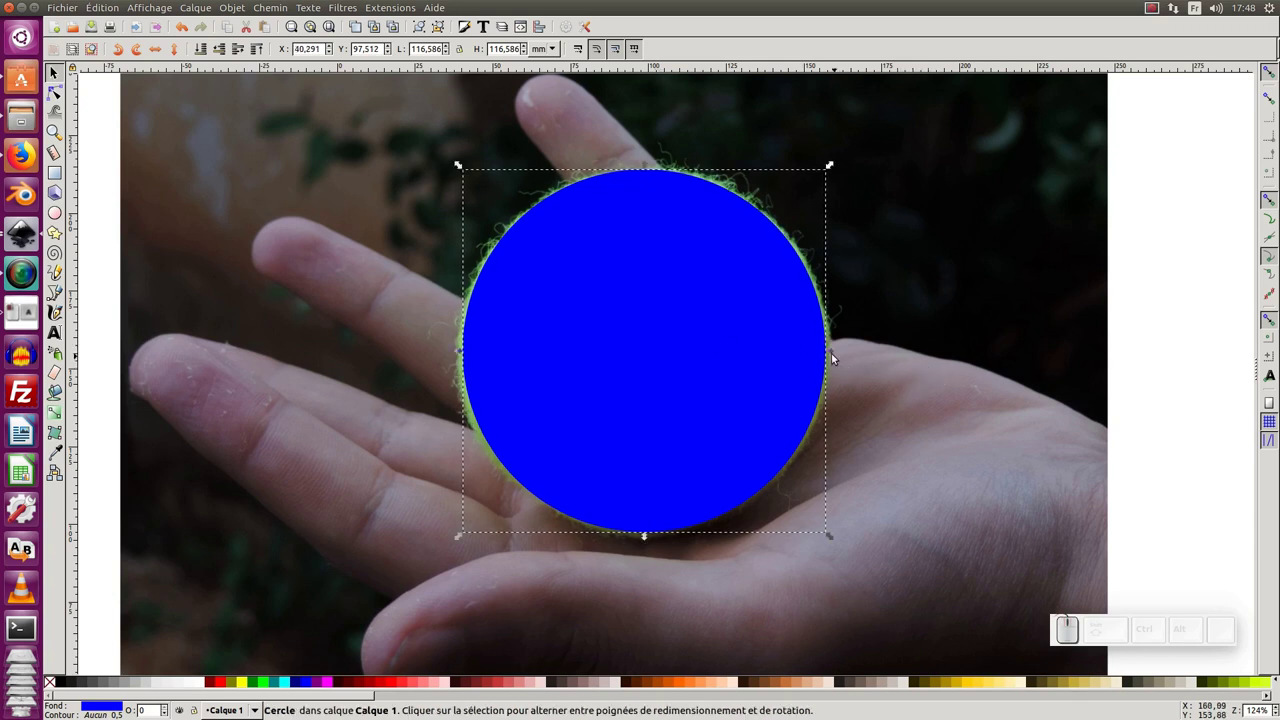
left_click(839, 361)
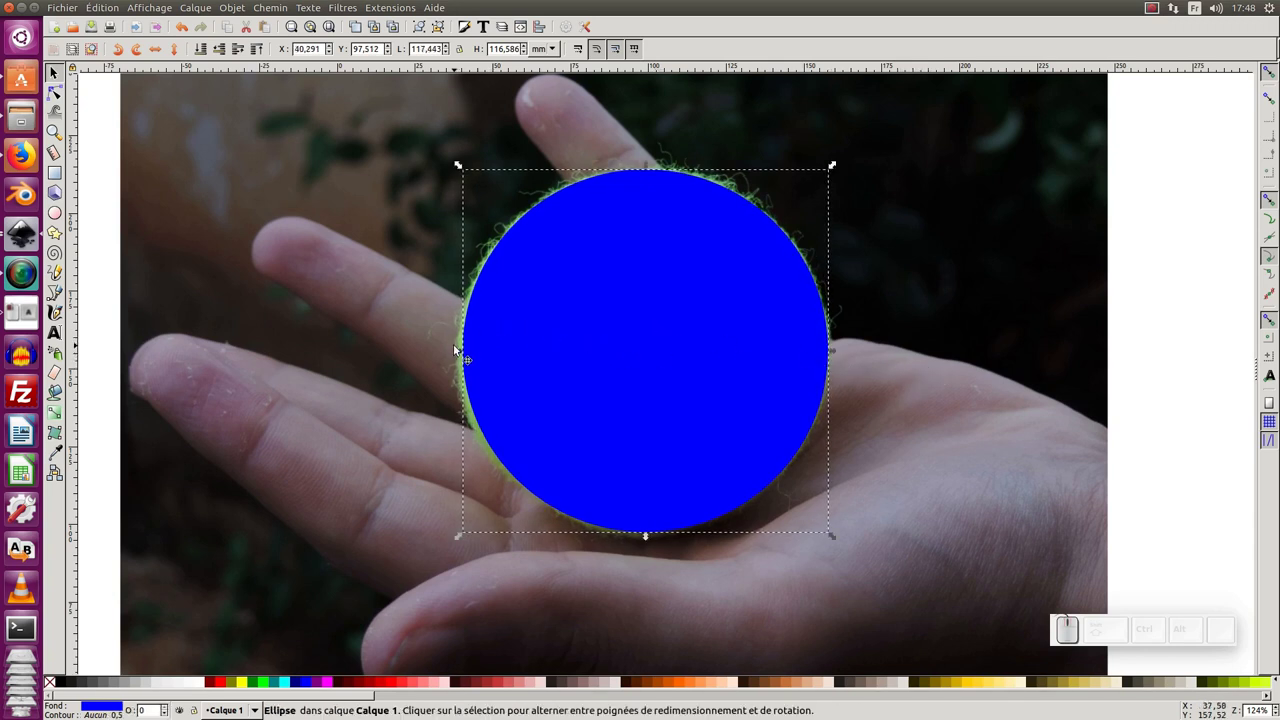
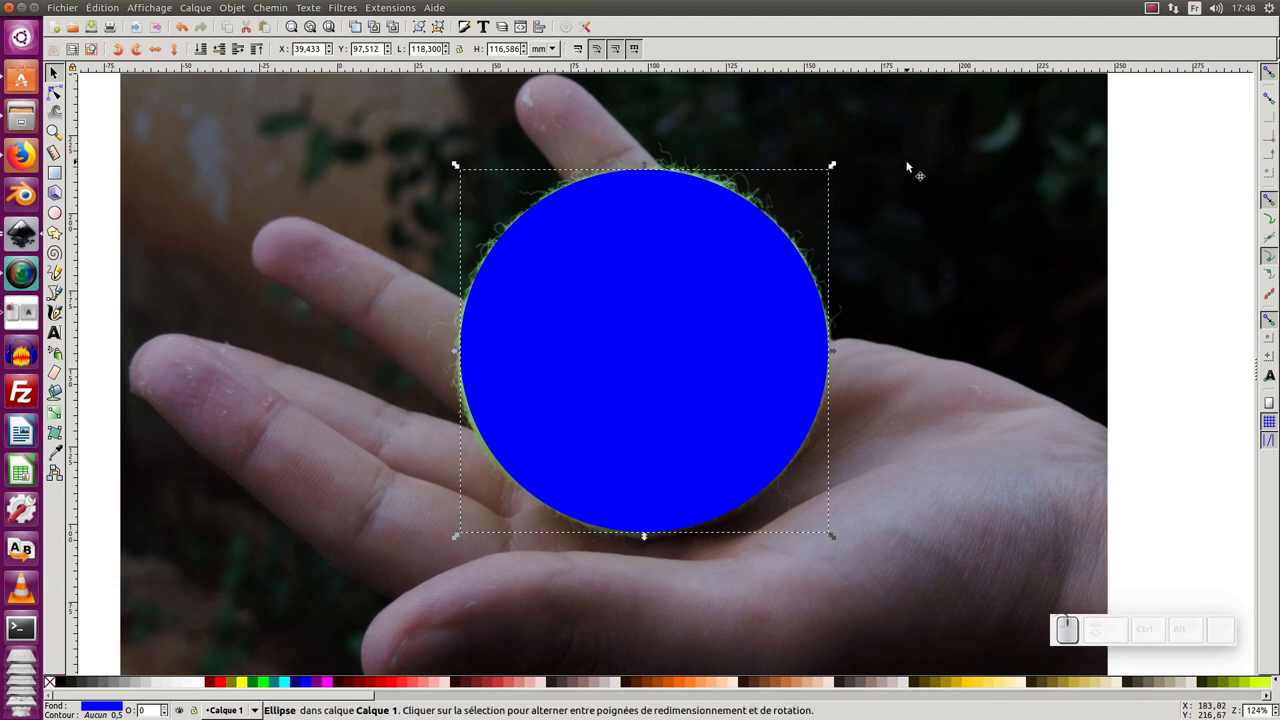
Add the photo to the selection with the circle and bring up their context actions.
left_click(909, 168)
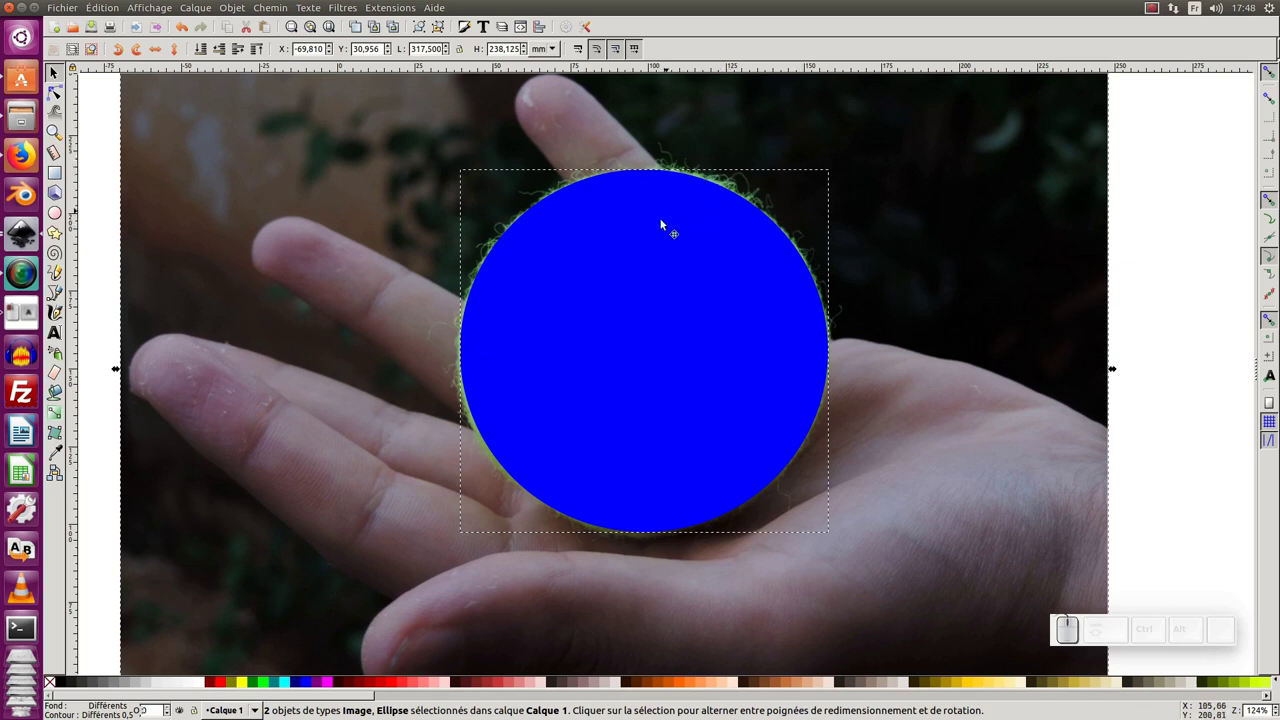
right_click(653, 247)
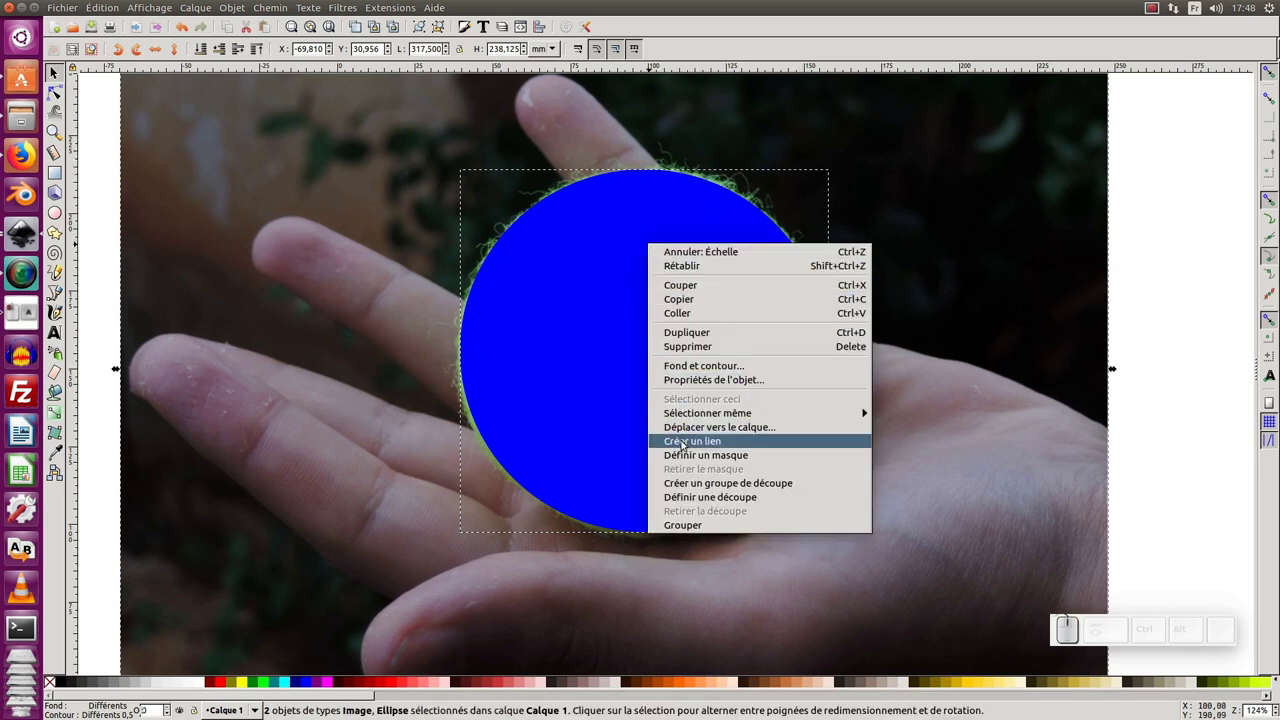
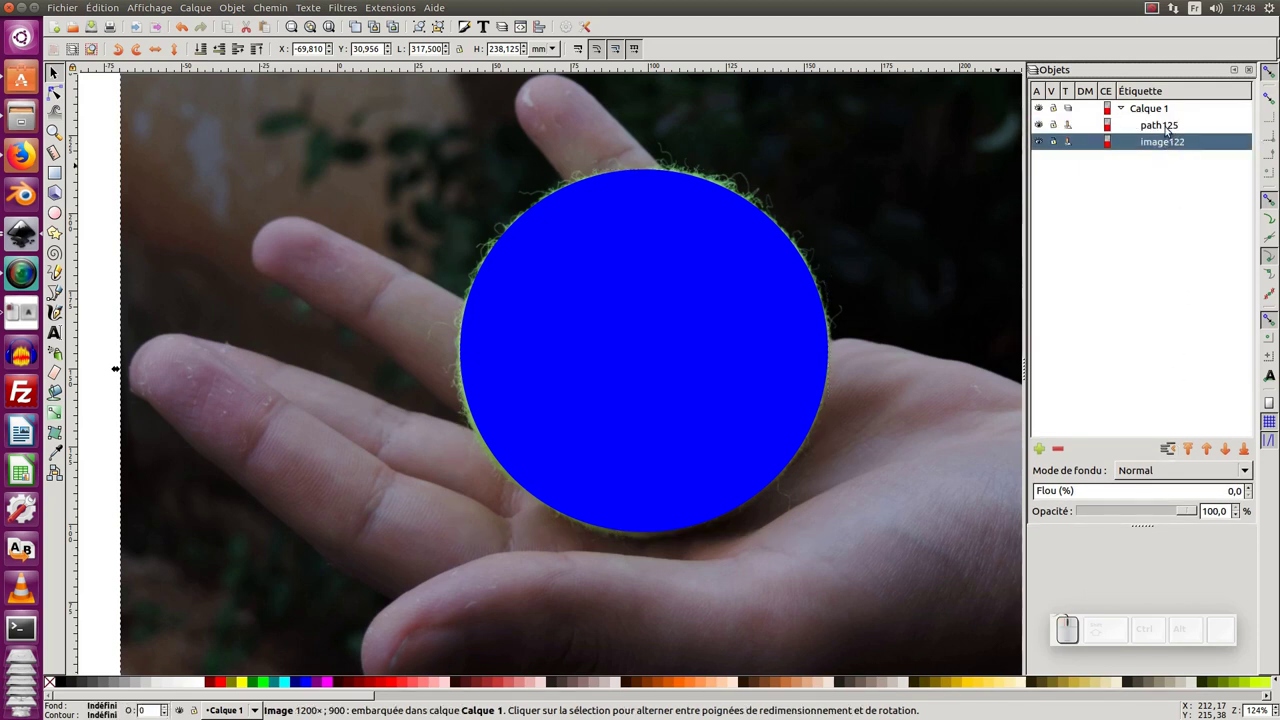
Select path125 and image122 in Objects and apply Définir une découpe to clip the photo.
left_click(1174, 128)
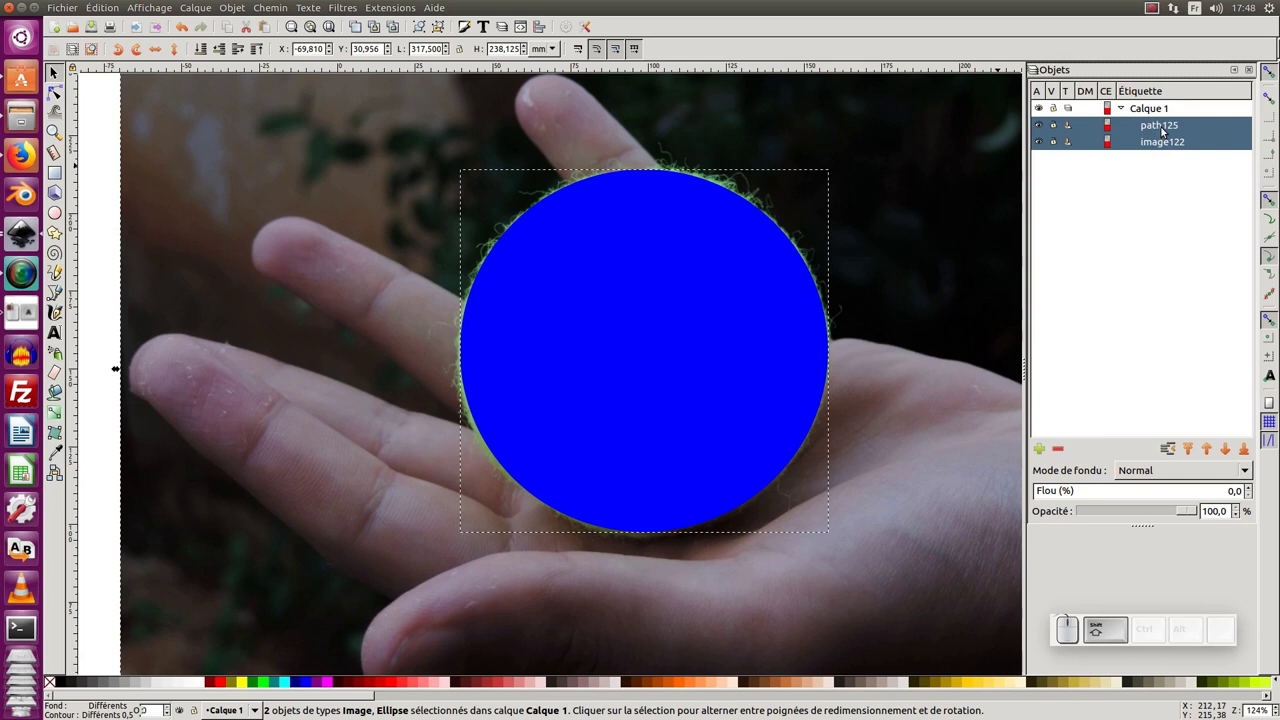
left_click(1166, 165)
left_click(1160, 151)
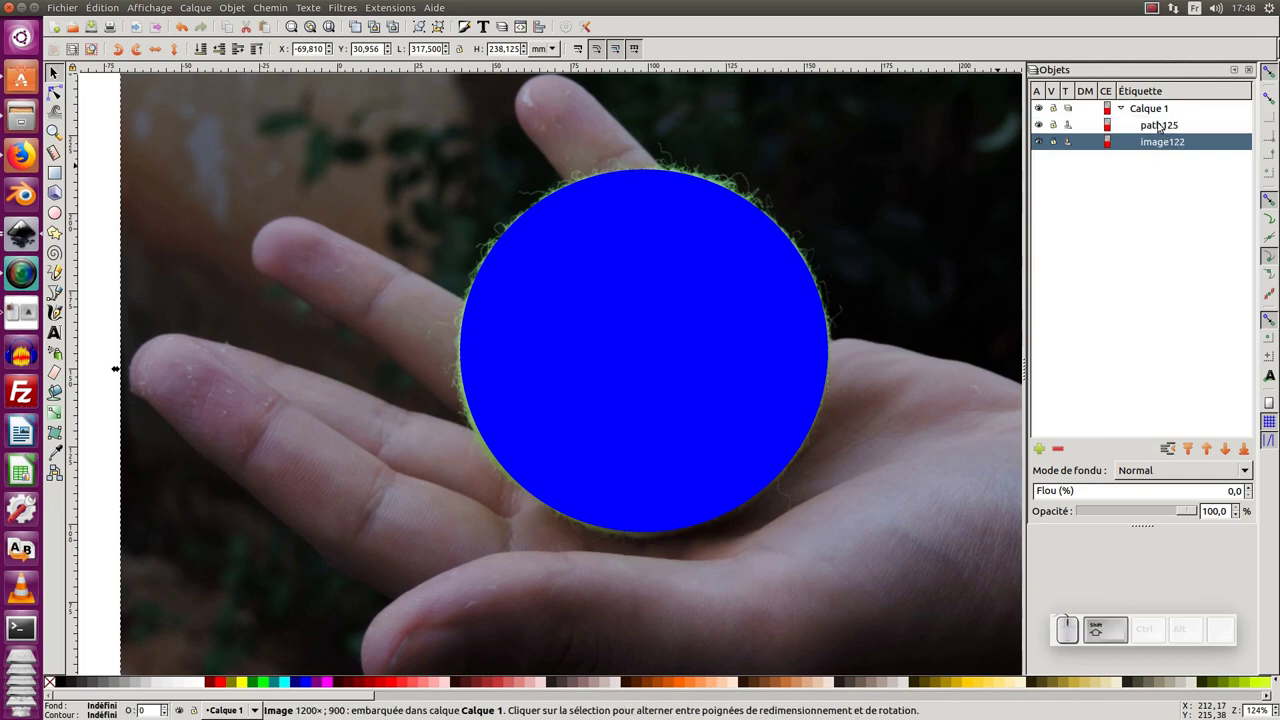
left_click(1169, 136)
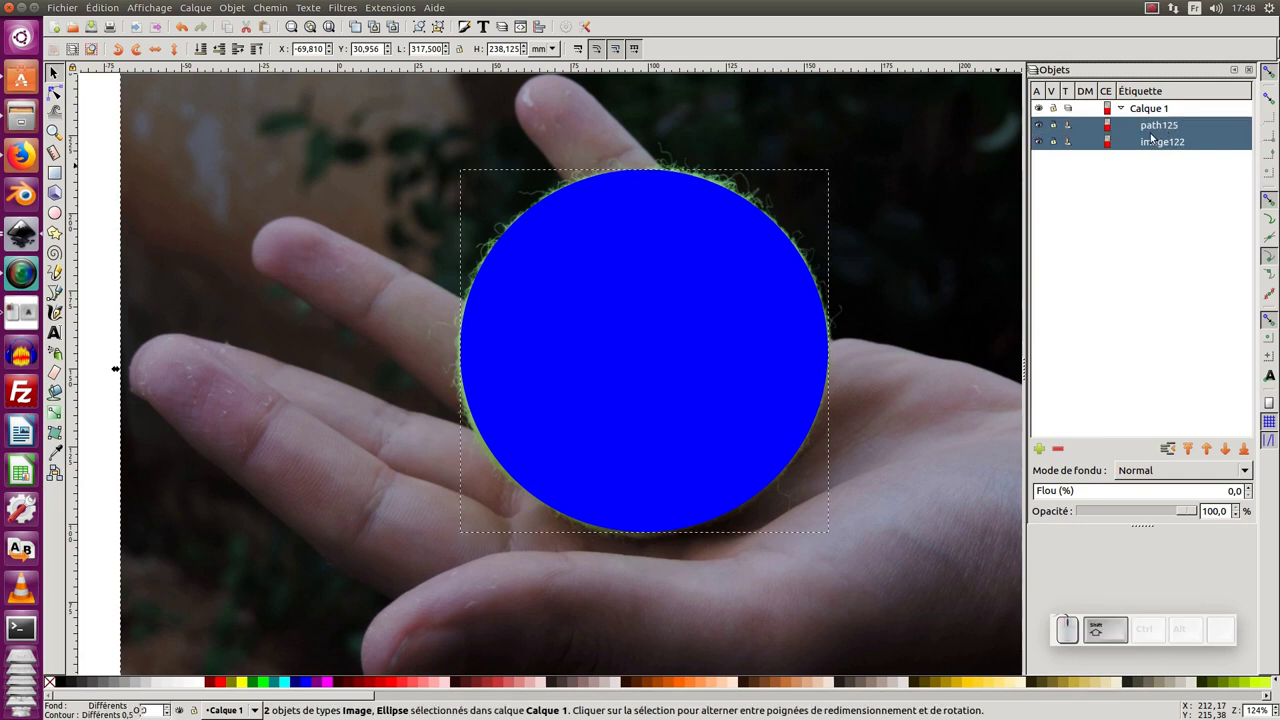
right_click(1158, 143)
left_click(1112, 352)
Clear the selection to view the sharp round ball, then select the clipped photo.
left_click(921, 281)
left_click(919, 273)
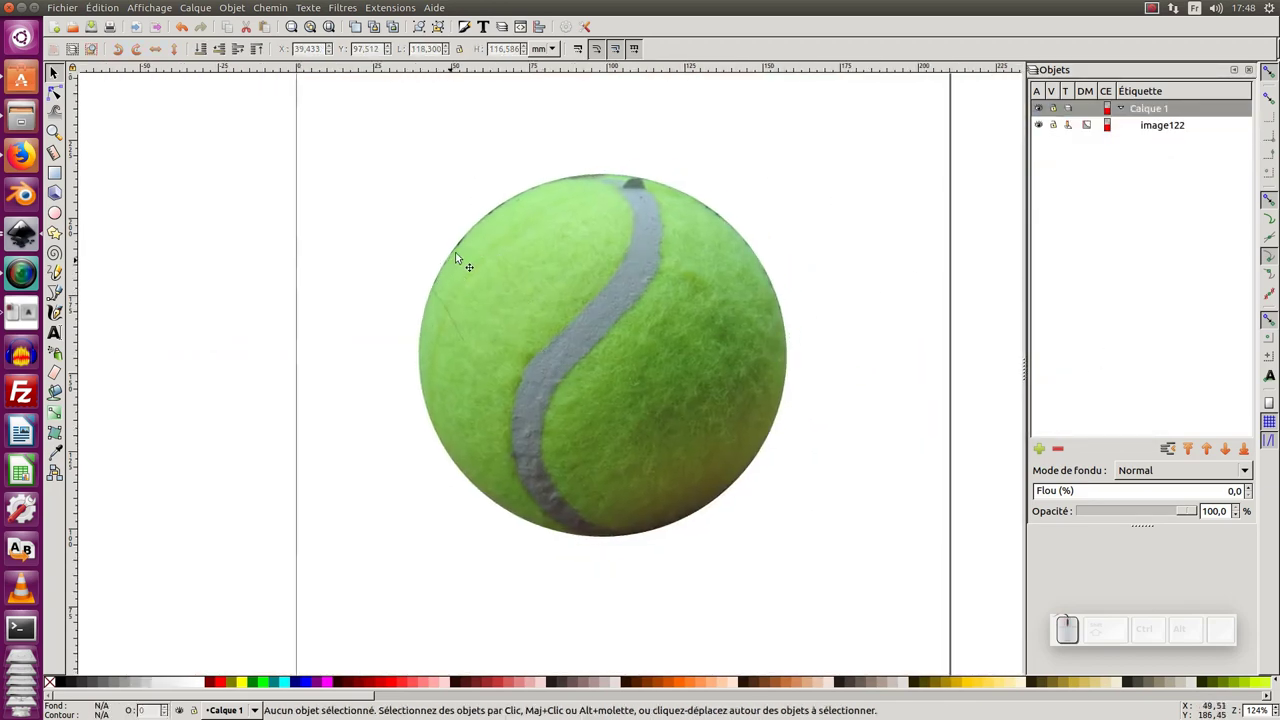
left_click(535, 232)
Select the clipped tennis ball and bring up its actions to release the clip.
left_click(534, 232)
left_click(614, 257)
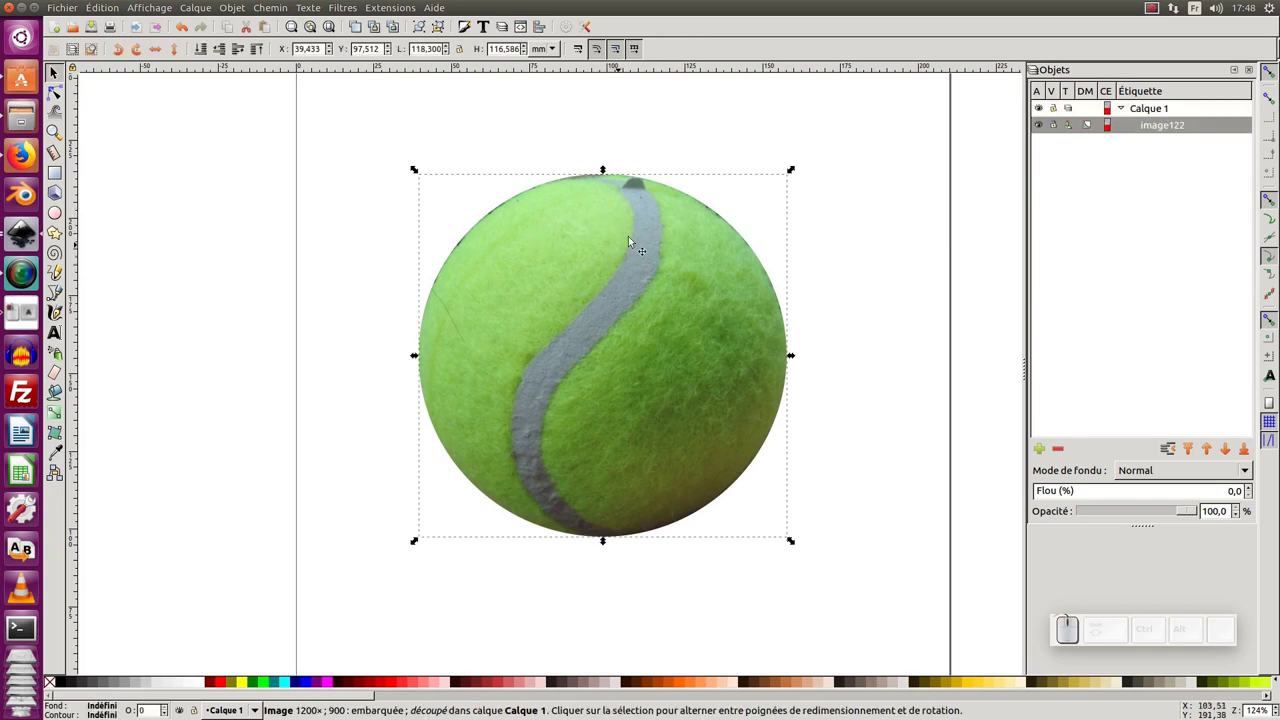
left_click(848, 220)
left_click(694, 264)
right_click(694, 264)
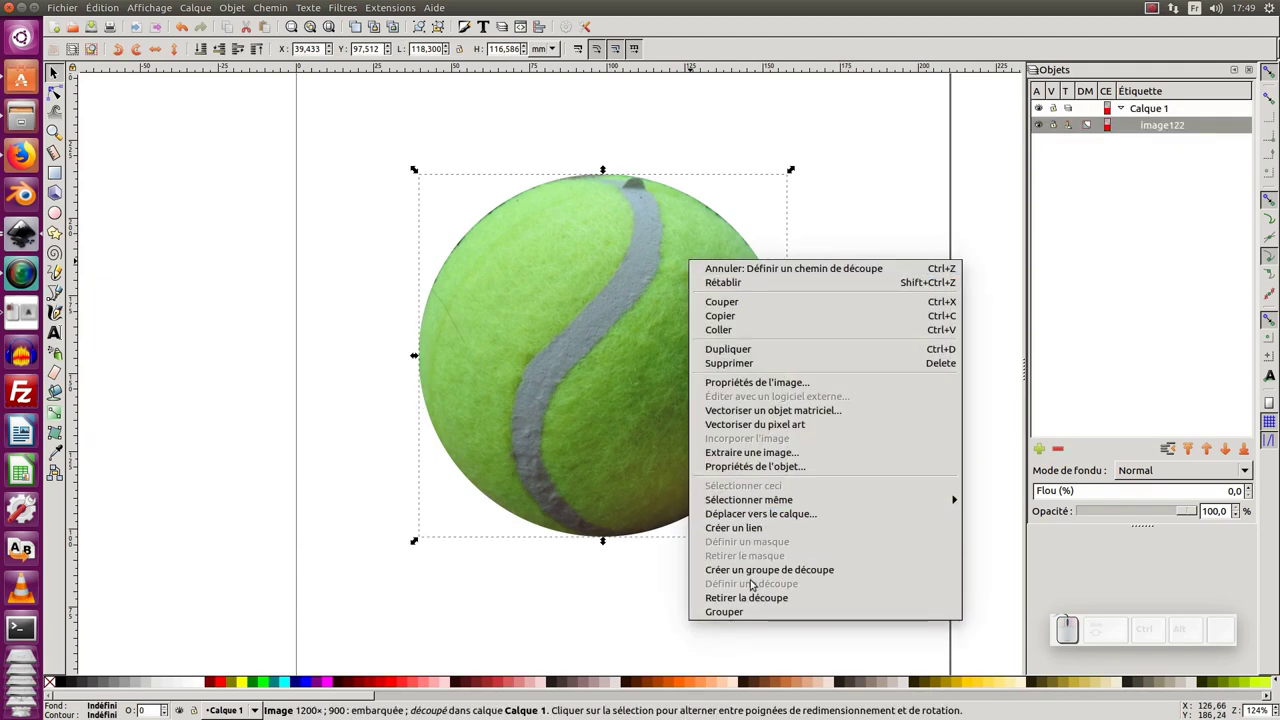
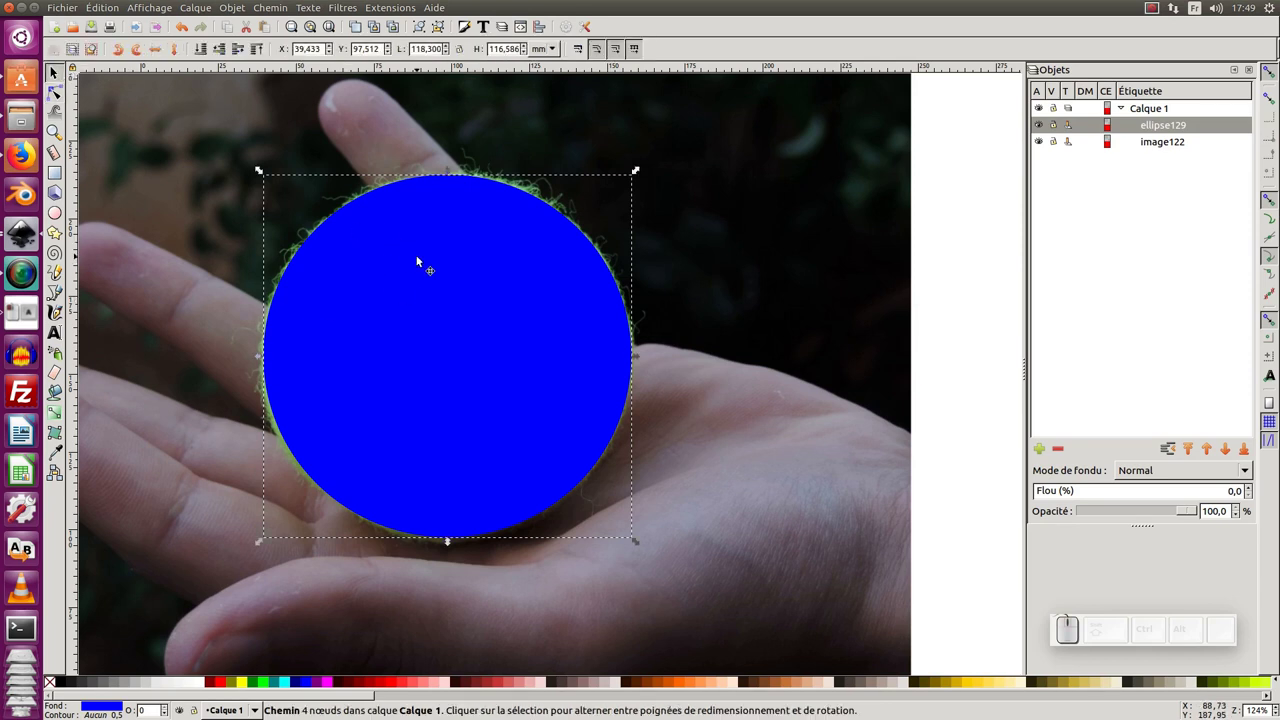
Group the blue circle and the hand photo each into its own group with Ctrl+G.
key("ctrl+g")
left_click(748, 297)
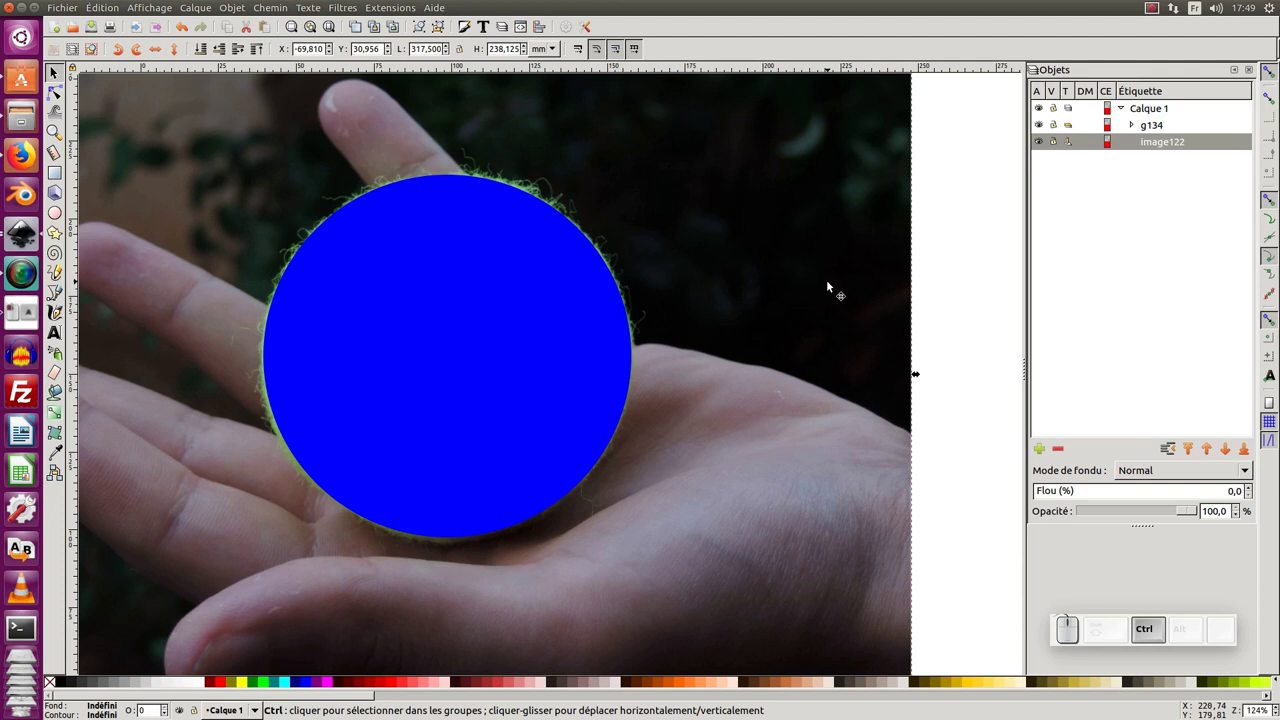
key("ctrl+g")
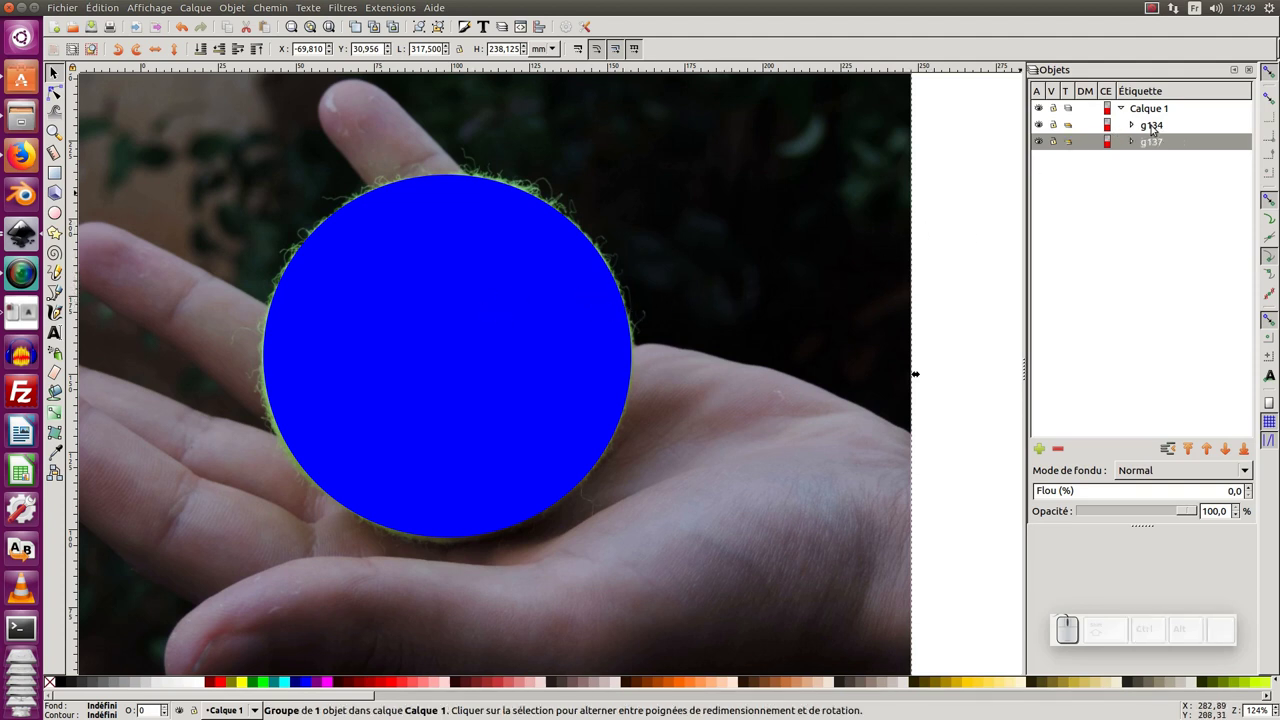
Select both groups in Objects and clip the photo group to the circle.
left_click(1159, 135)
left_click(1159, 135)
right_click(1159, 135)
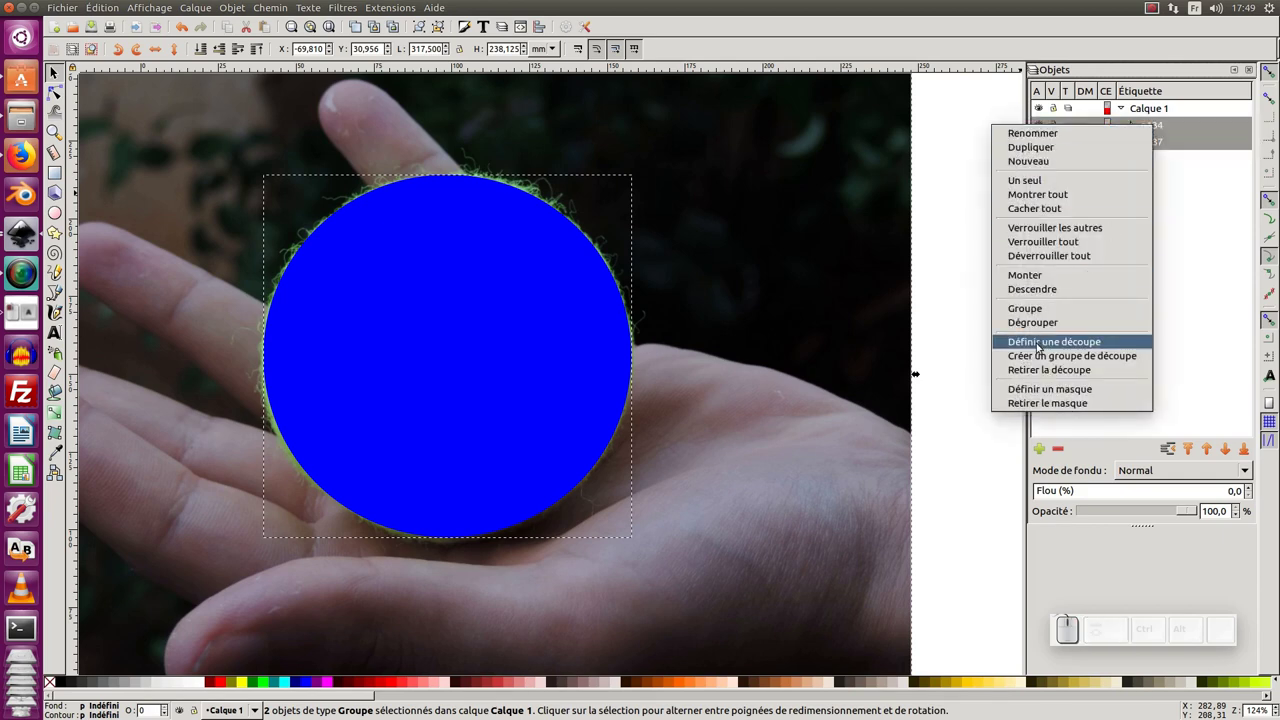
left_click(1046, 352)
left_click(675, 316)
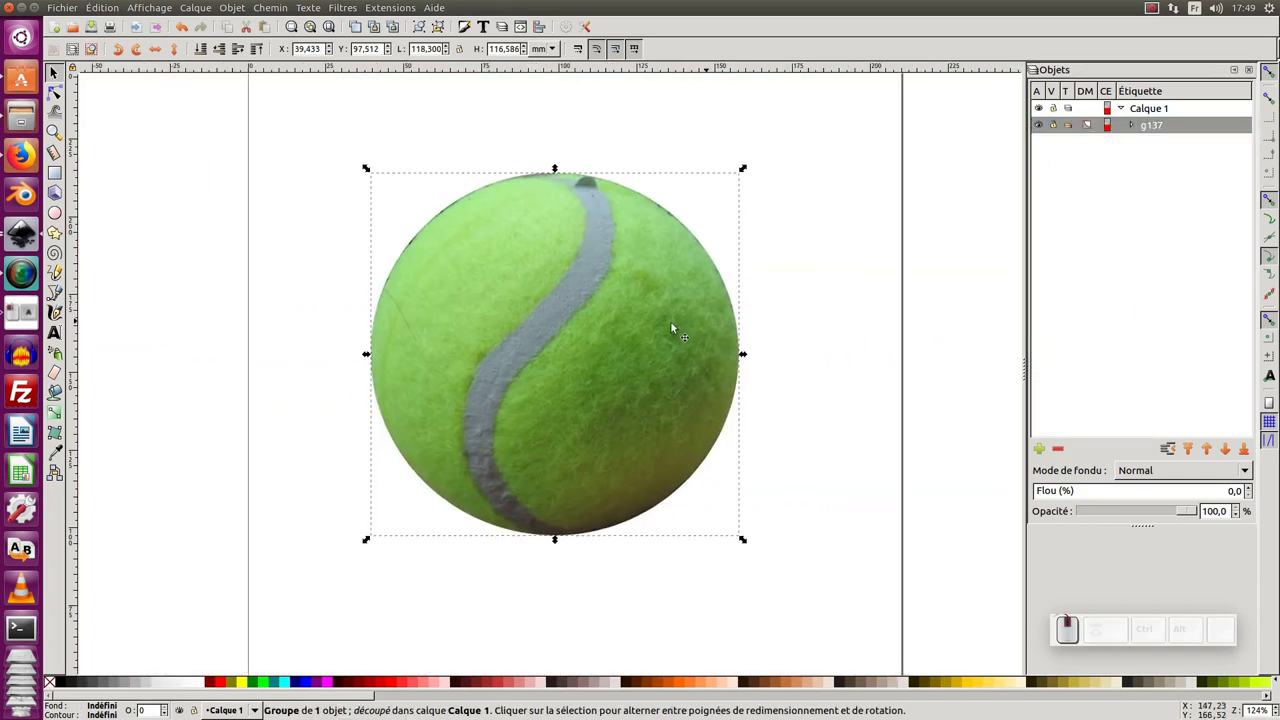
left_click(598, 324)
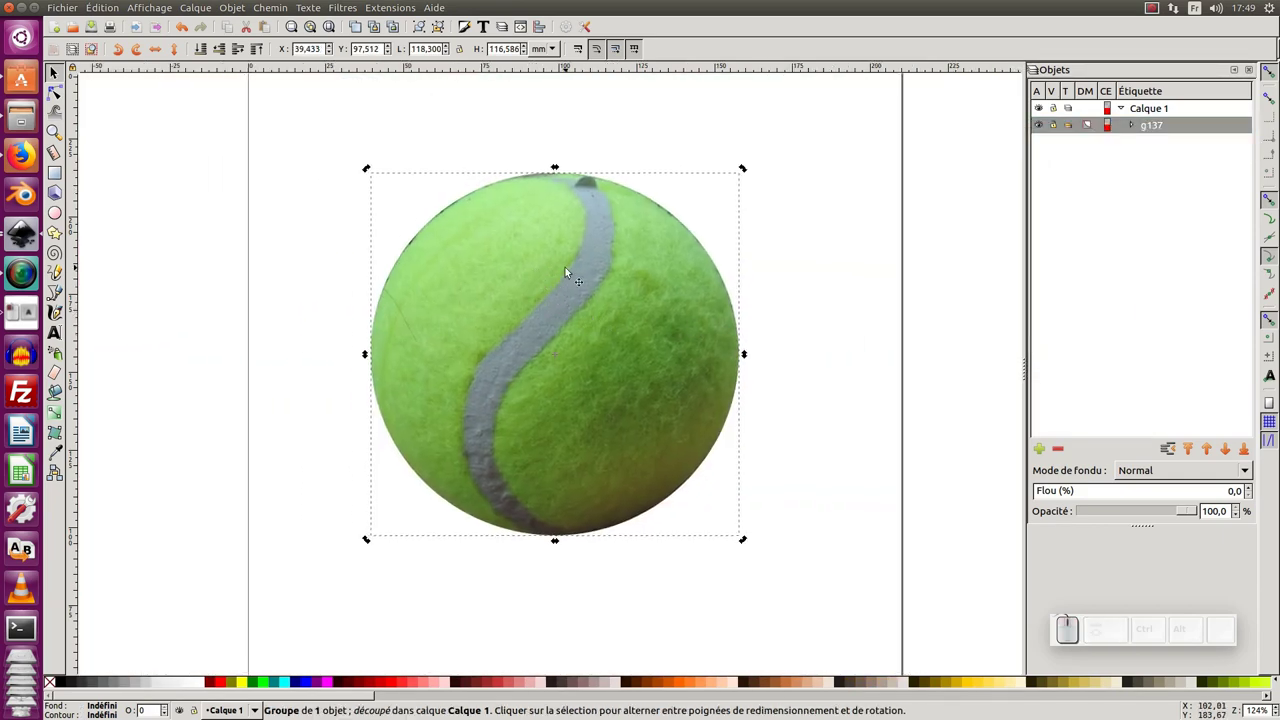
left_click(1137, 123)
left_click(1175, 142)
left_click(640, 299)
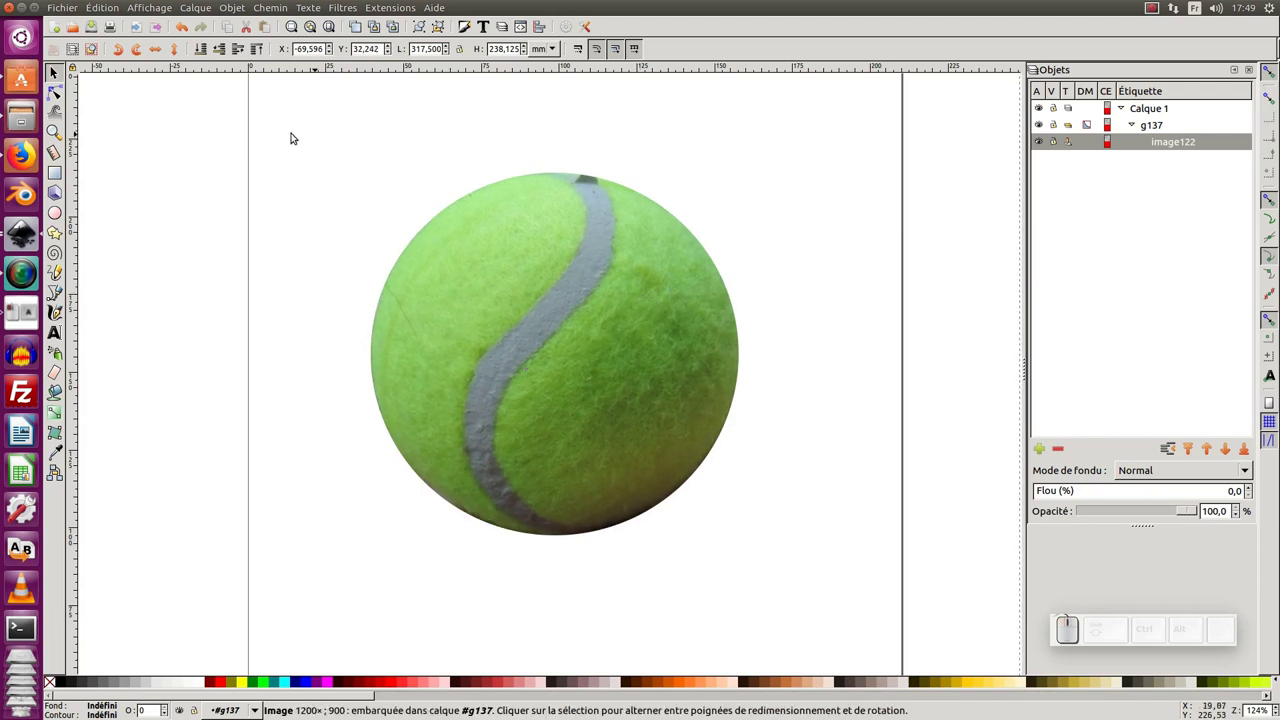
left_click(61, 93)
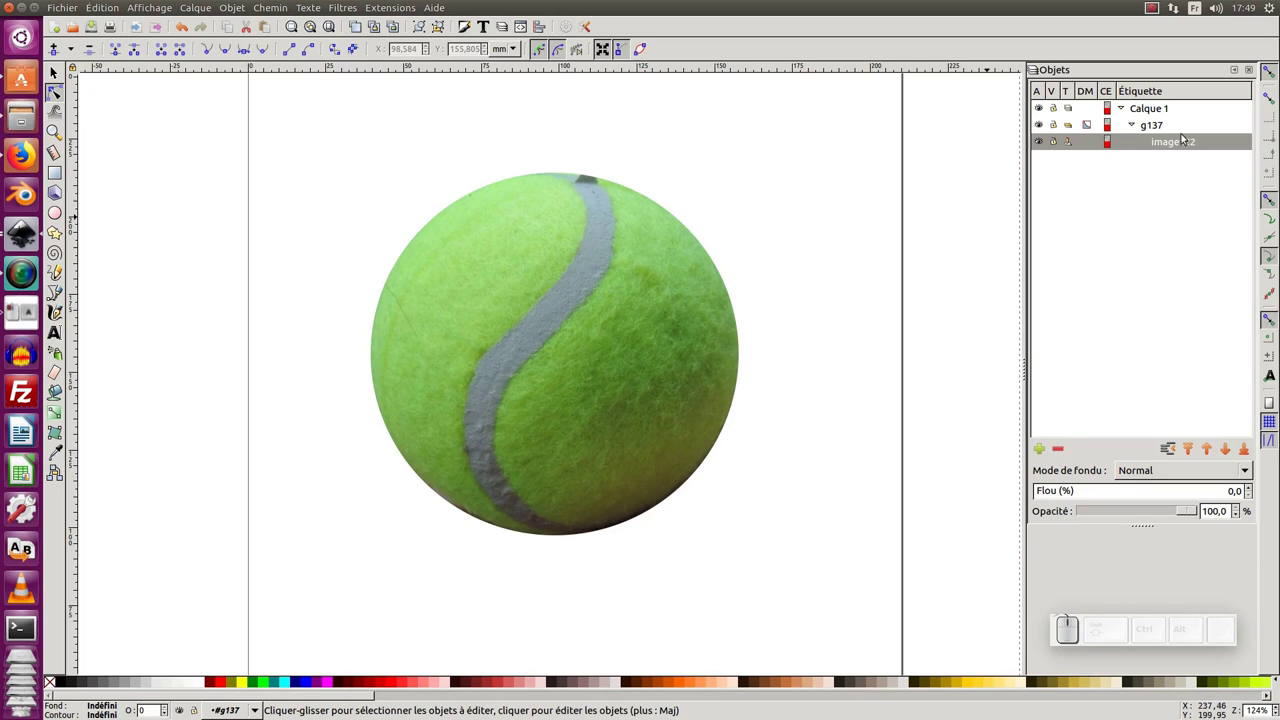
left_click(1156, 126)
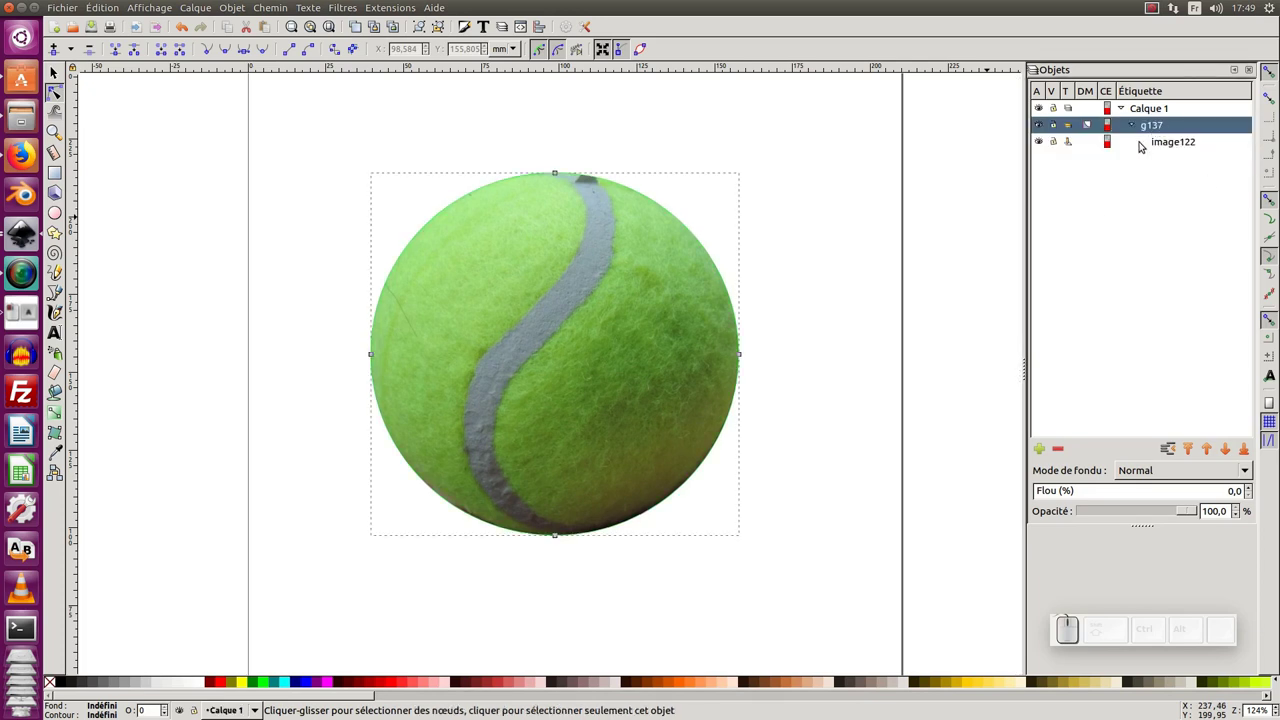
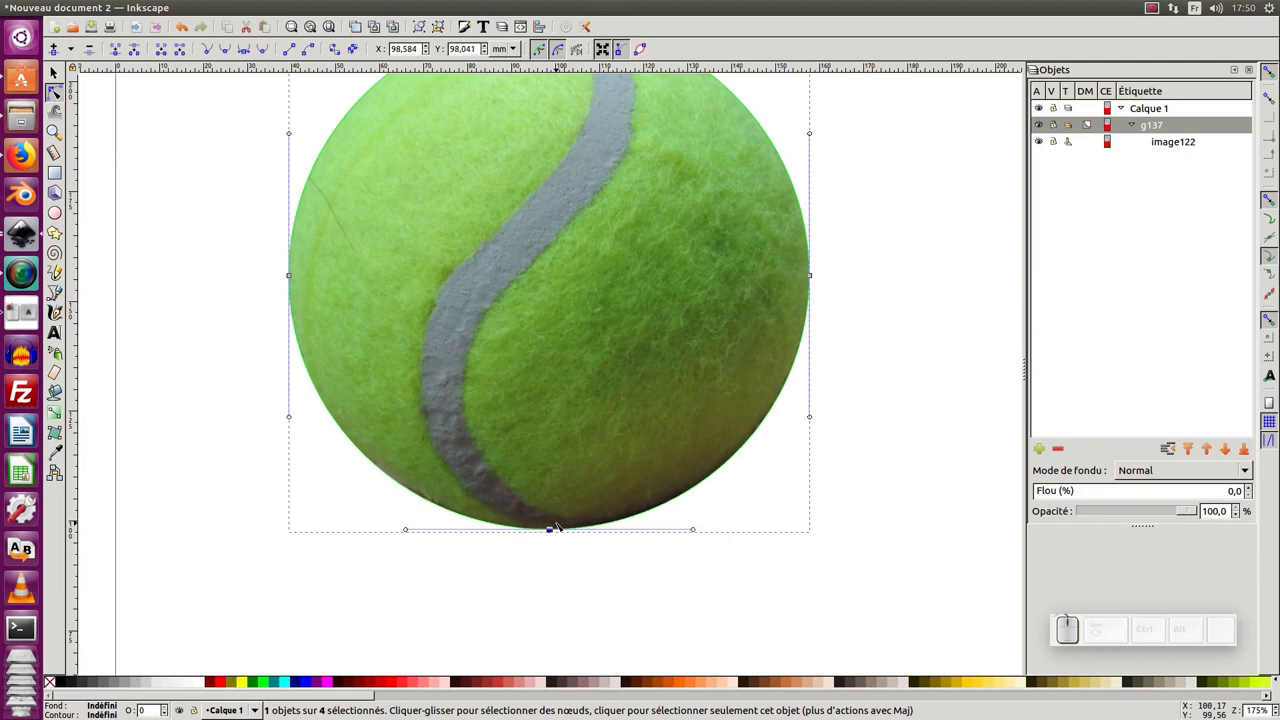
key("KP_Subtract")
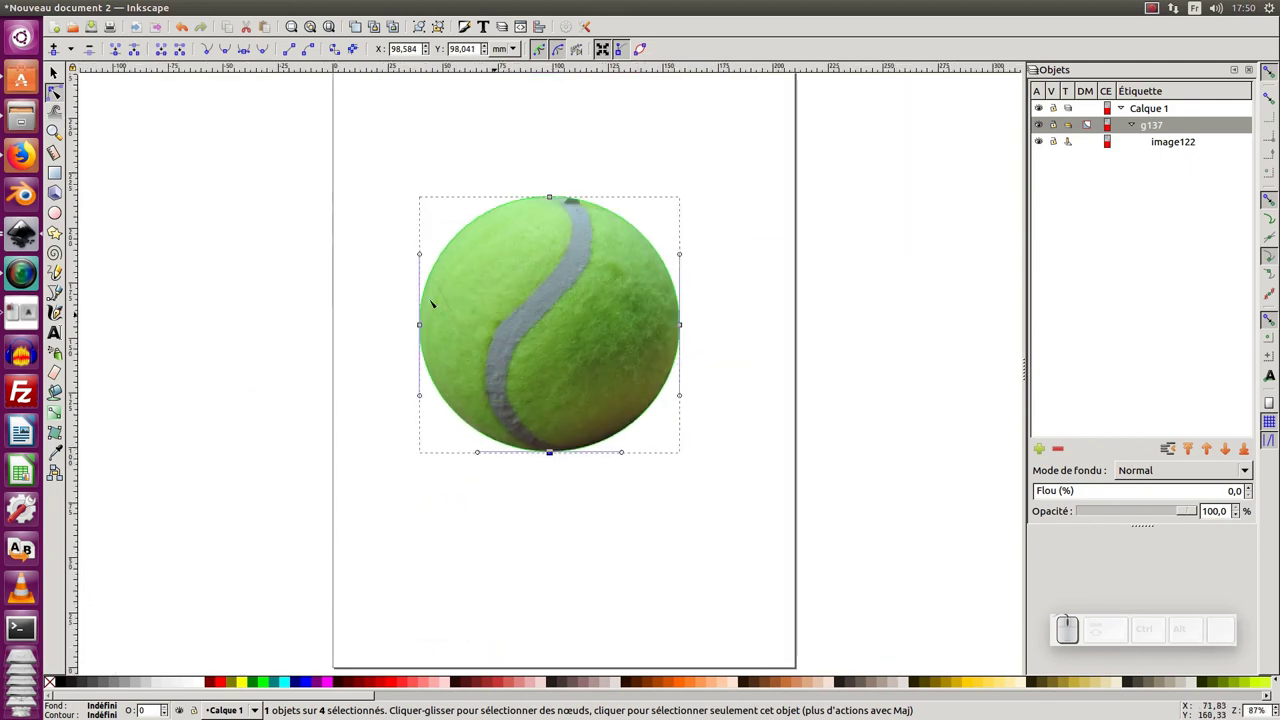
left_click(65, 77)
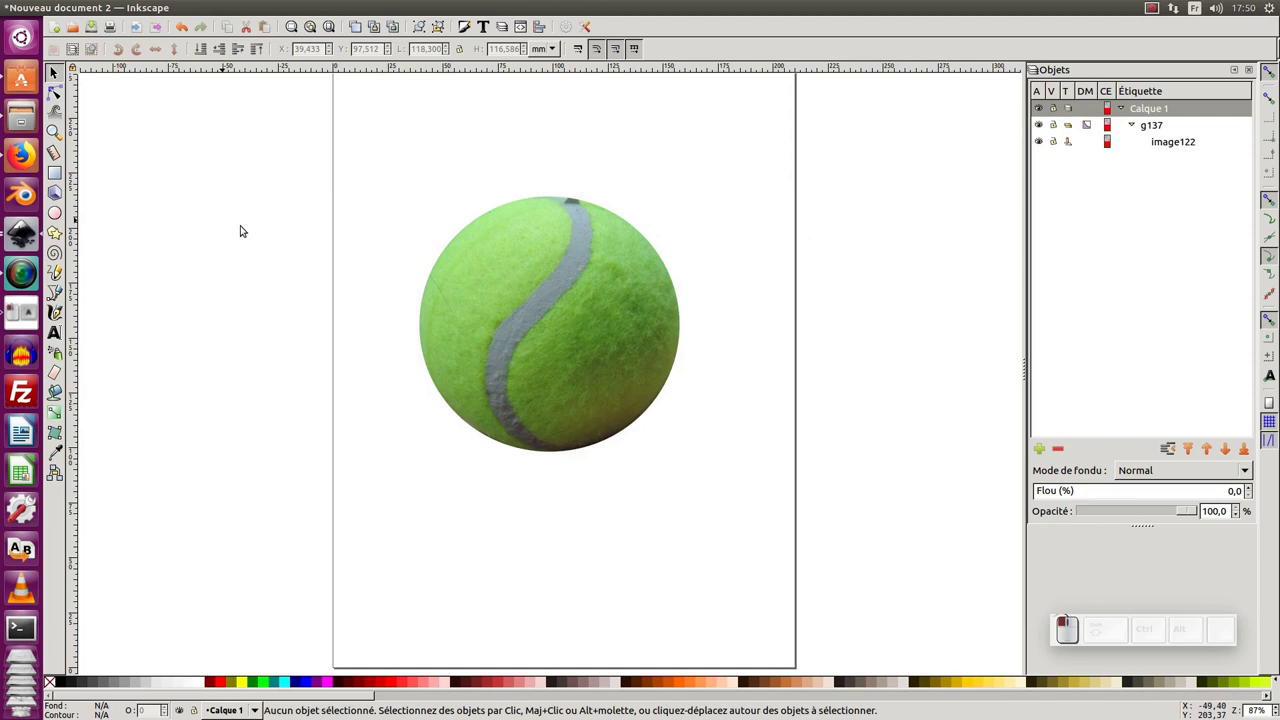
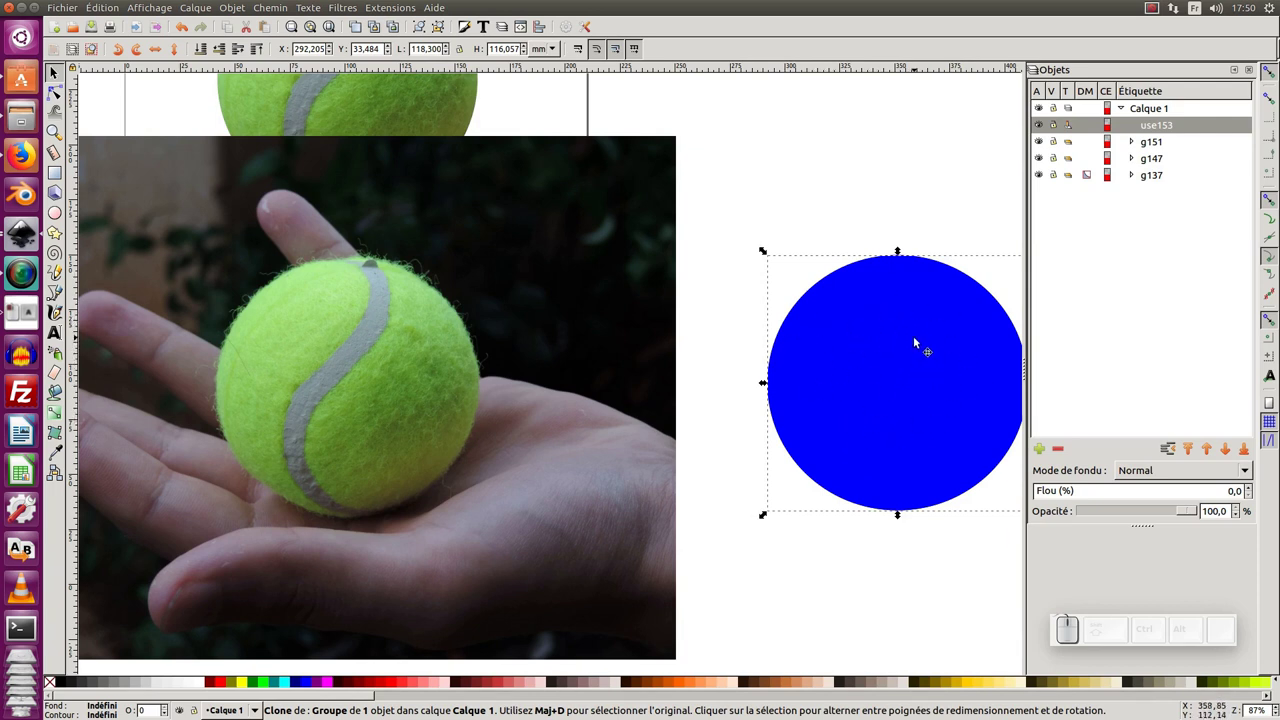
Select the circle clone and the second hand photo and apply Définir un masque.
left_click_drag(912, 340, 467, 347)
left_click(485, 342)
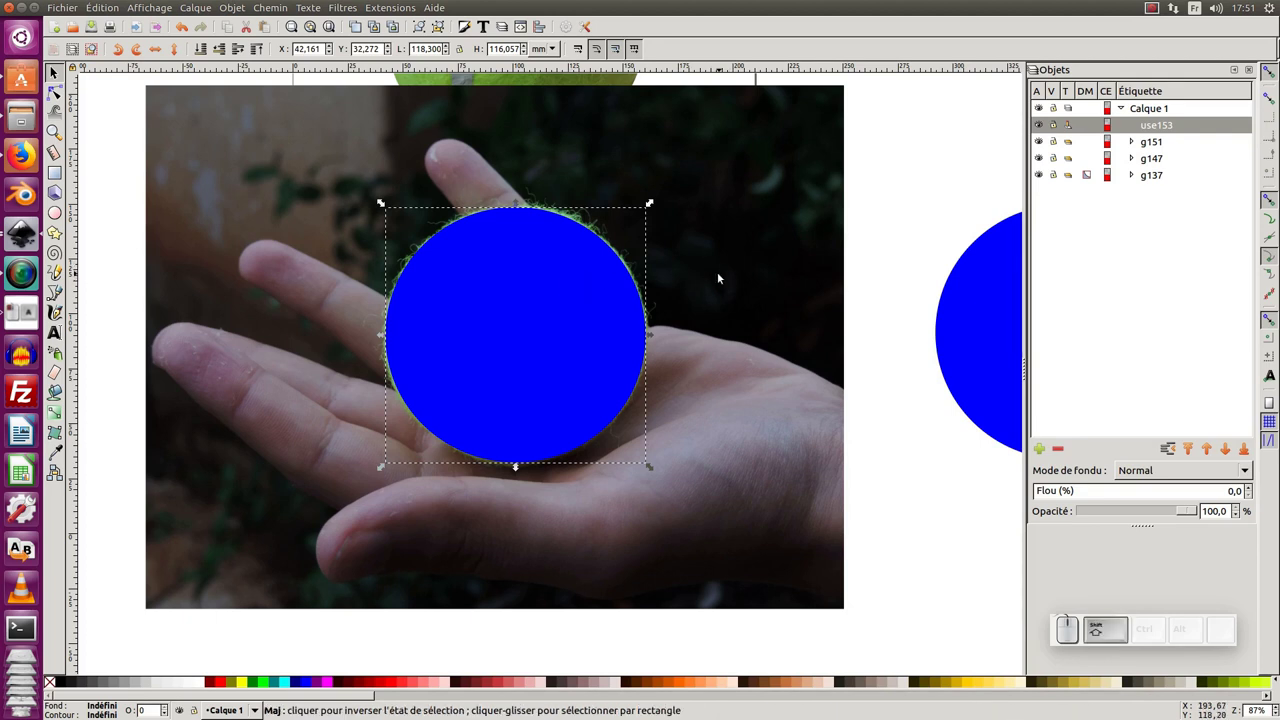
left_click(722, 275)
right_click(722, 275)
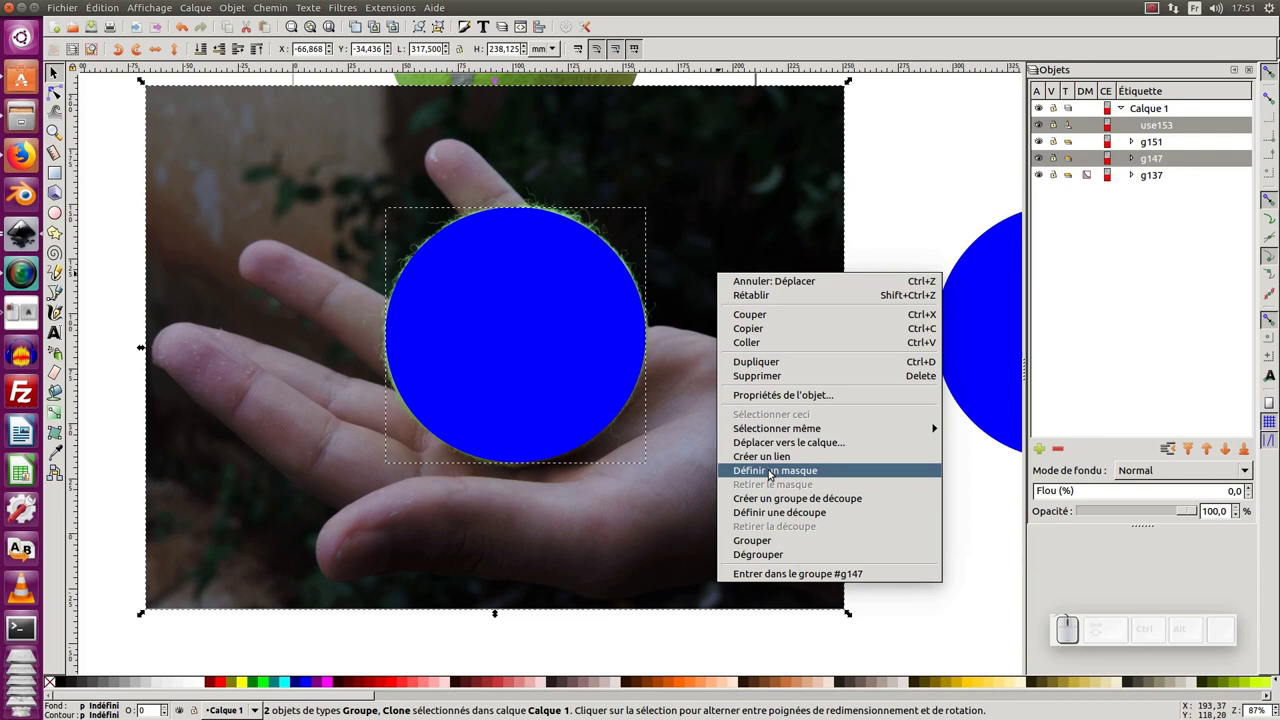
left_click(772, 473)
middle_click(770, 452)
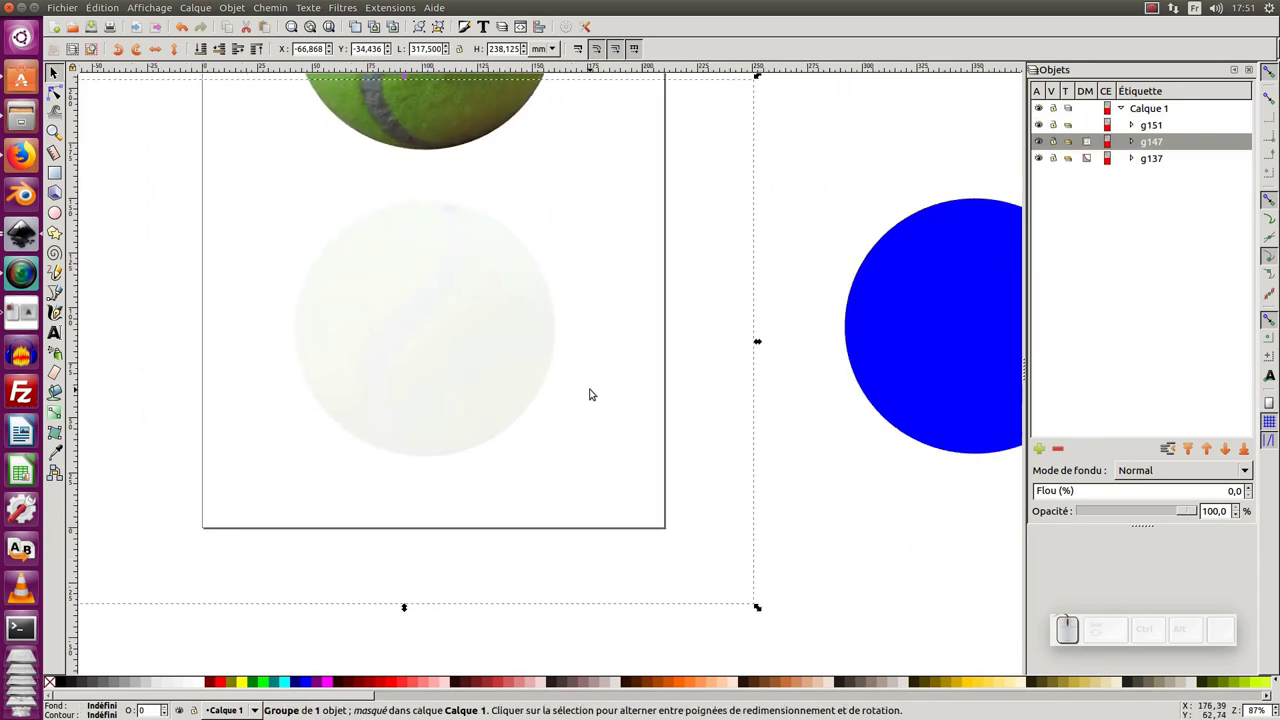
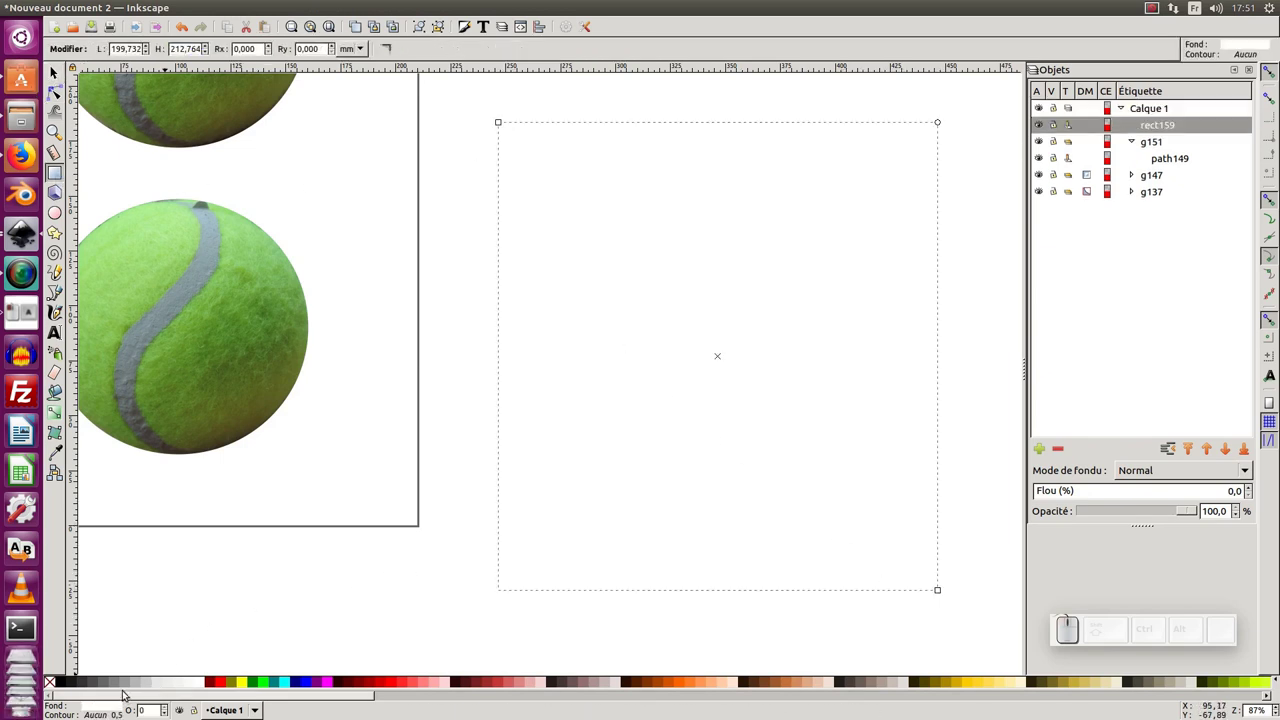
Fill the rectangle grey, send it to the back with End and nudge it into position.
left_click(125, 684)
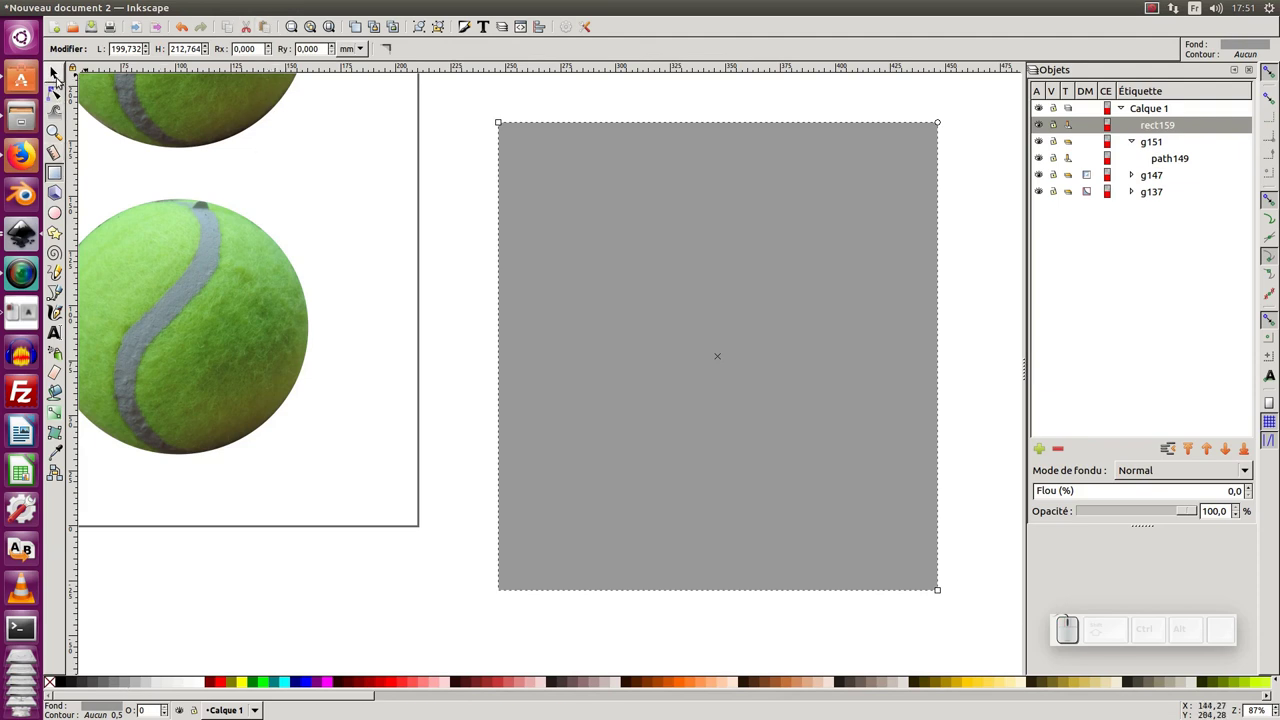
left_click(59, 71)
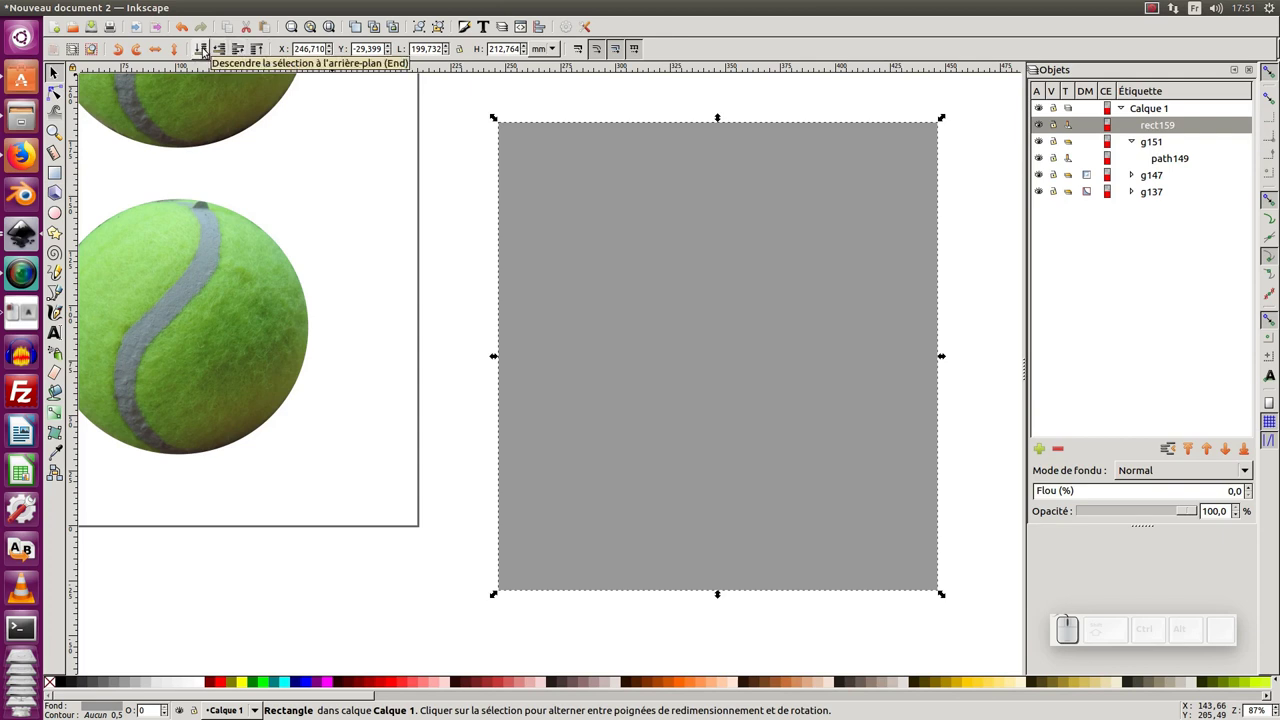
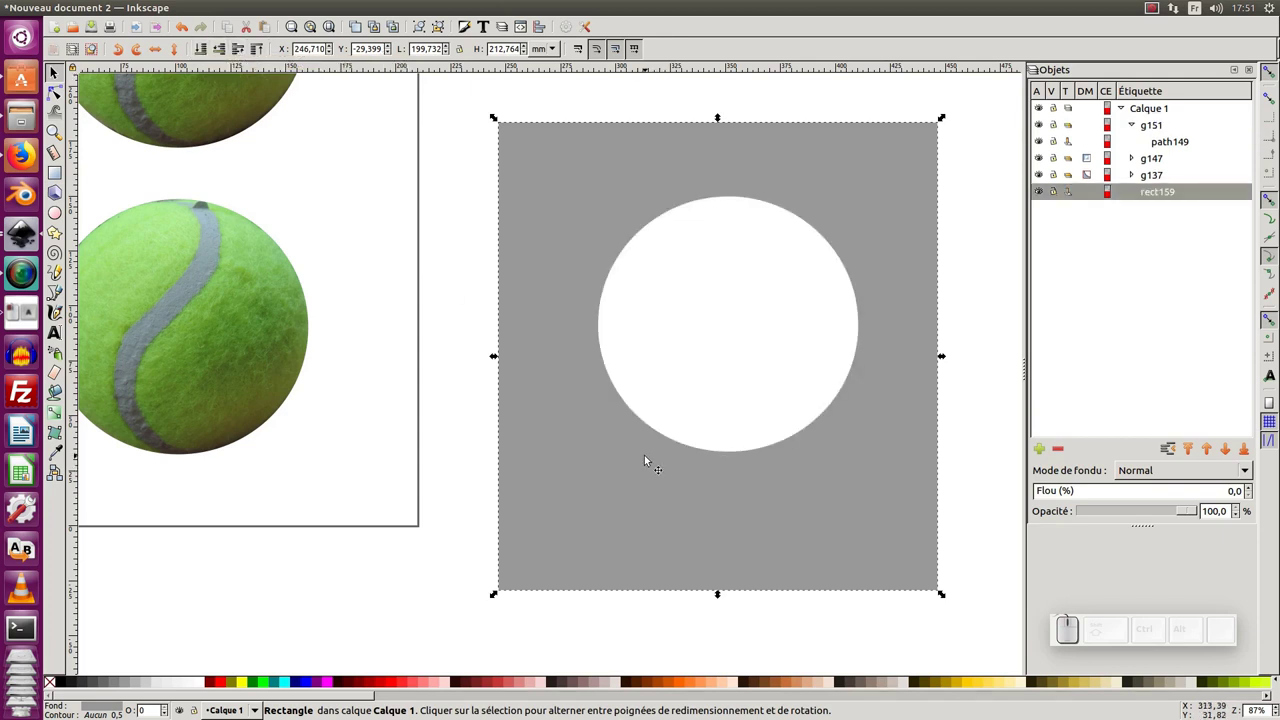
key("End")
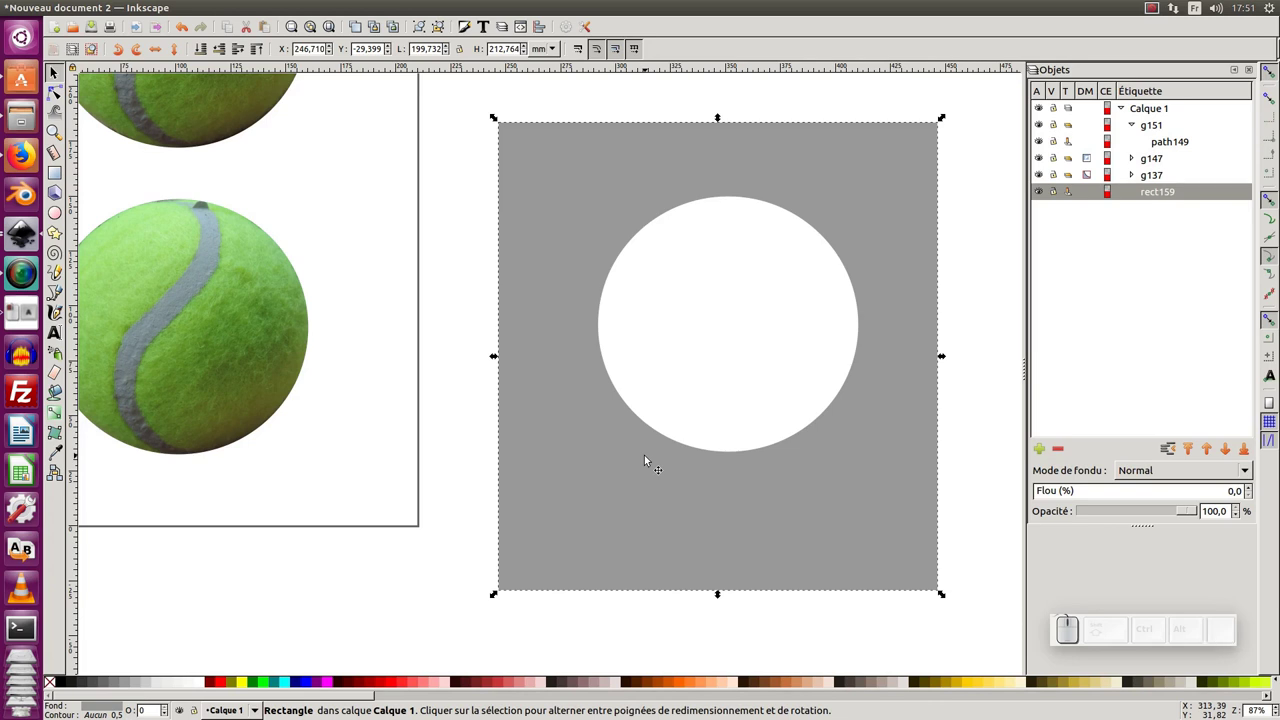
left_click_drag(644, 511, 524, 468)
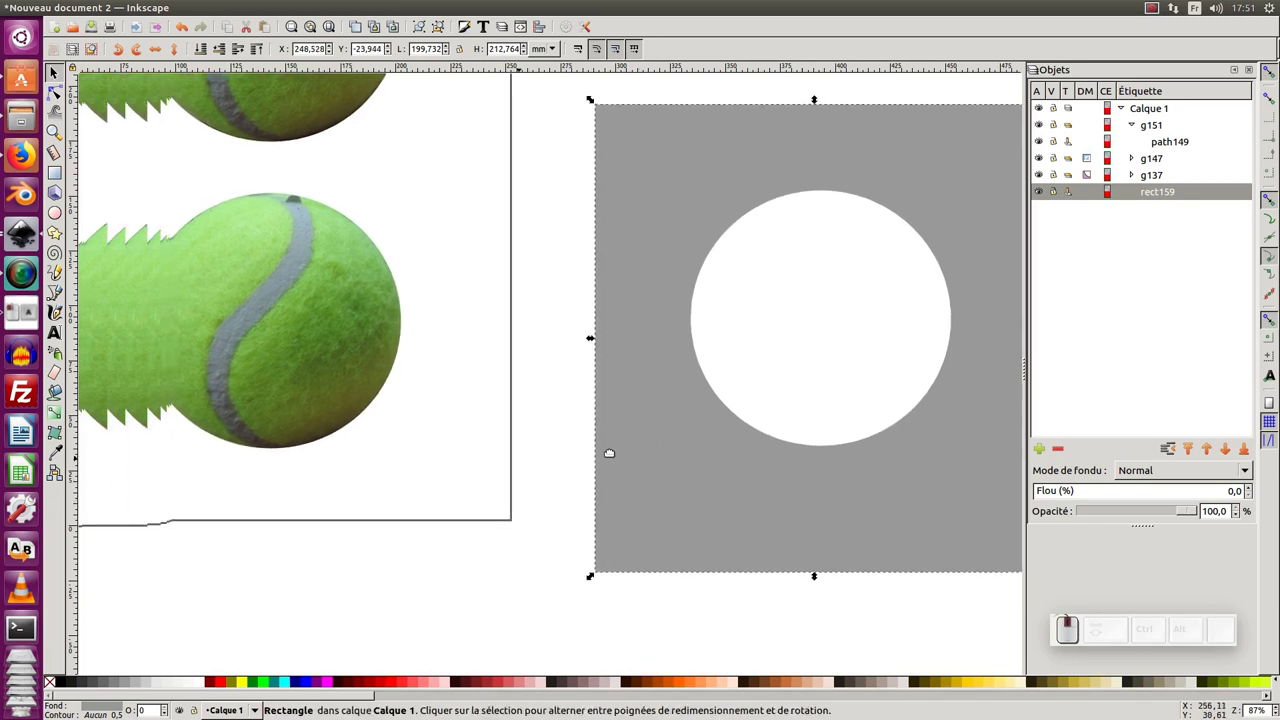
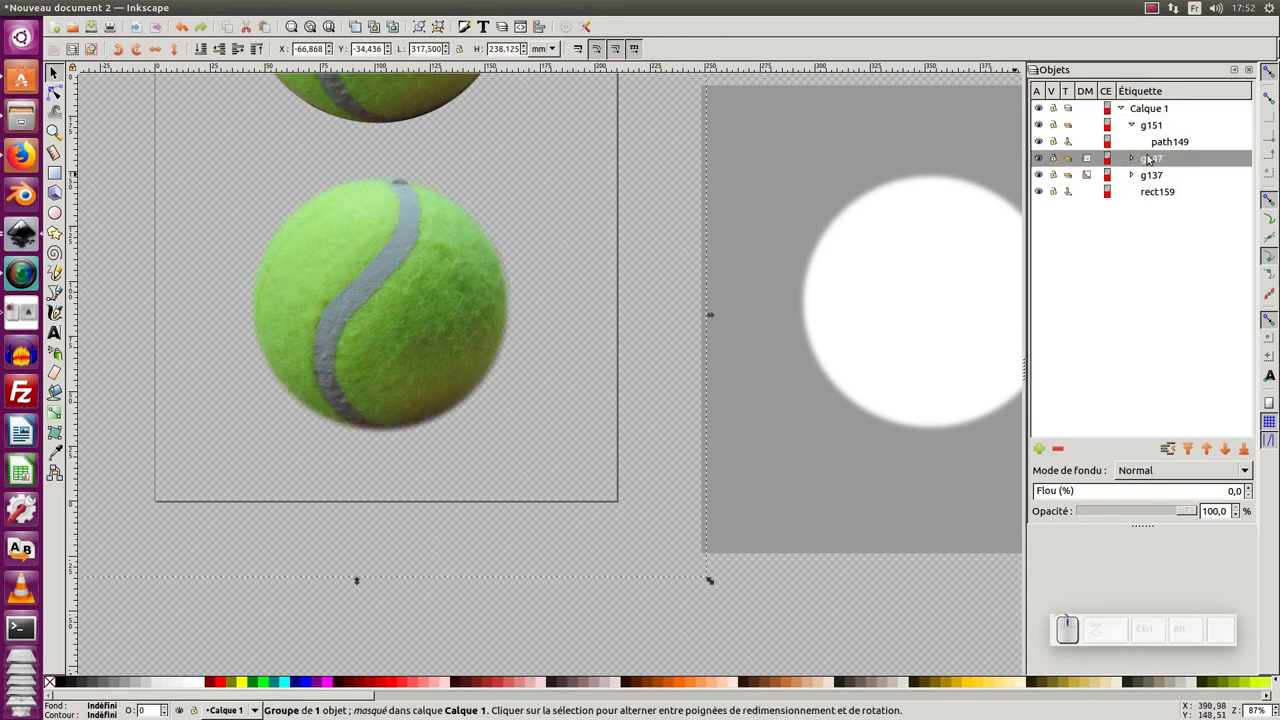
Pan and zoom out until both the sharp and soft balls are visible.
left_click_drag(364, 280, 477, 364)
middle_click(476, 360)
left_click_drag(513, 414, 504, 376)
key("KP_Subtract")
left_click(543, 408)
left_click(732, 247)
key("KP_Subtract")
Drag the masked group g147 to sit directly beneath the clipped ball.
left_click(652, 350)
left_click(462, 282)
left_click_drag(441, 306, 520, 265)
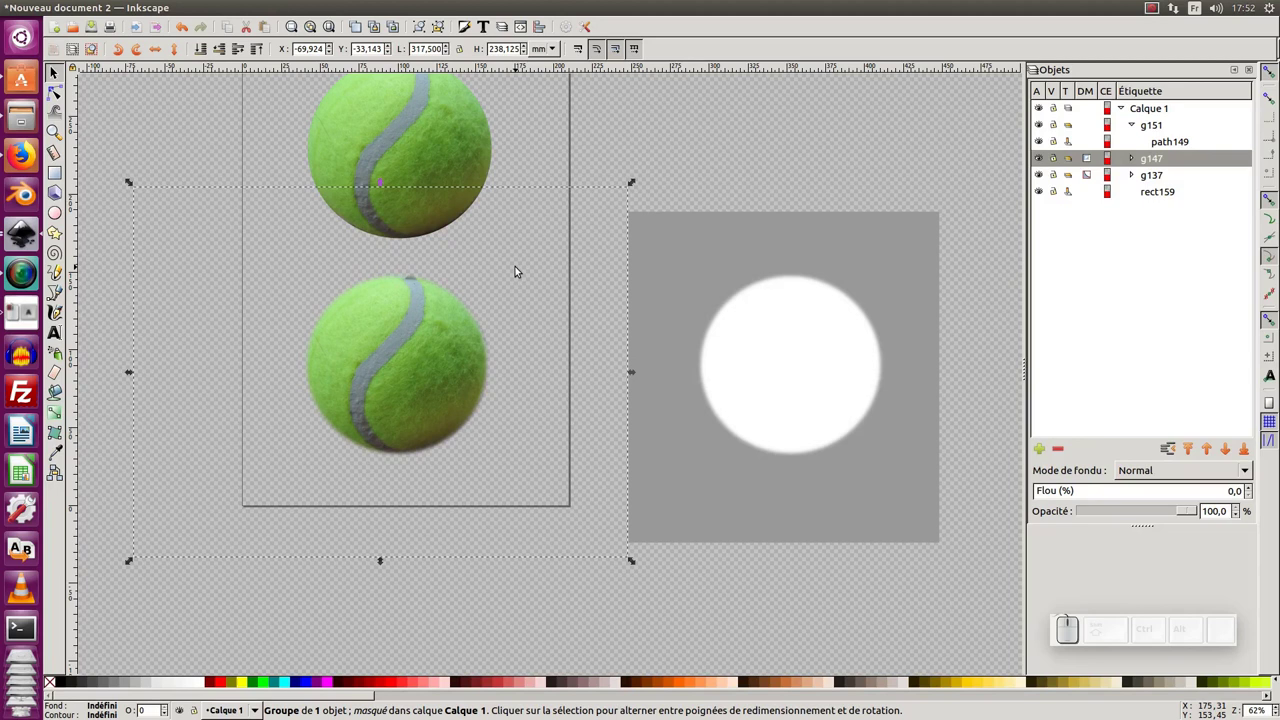